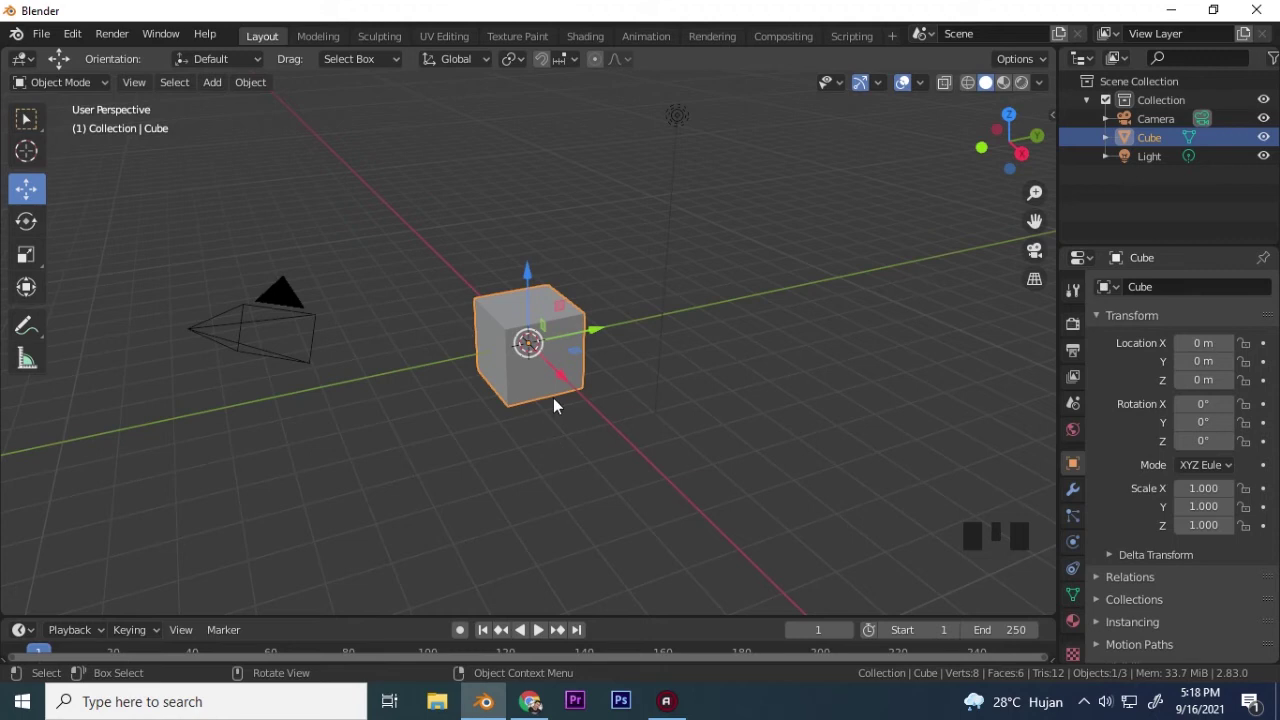
# Delete the default cube and bring up the Shift+A add menu for a new mesh.
pyautogui.press('x')
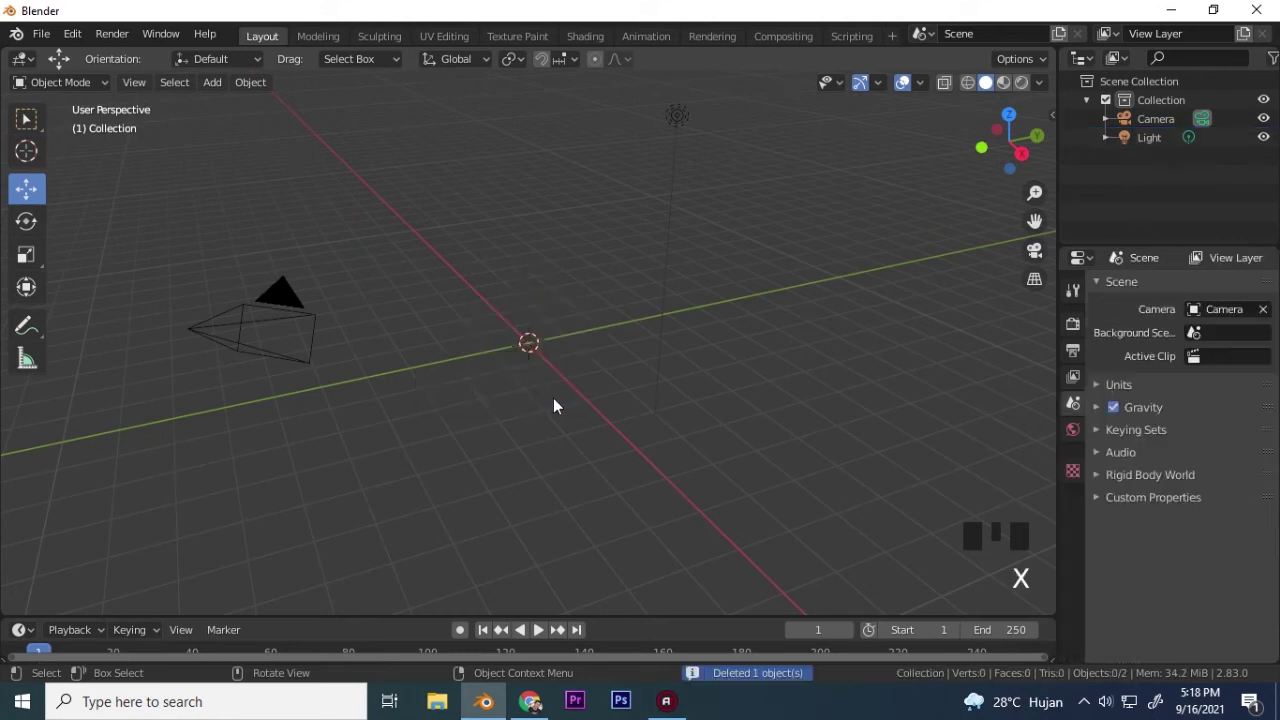
pyautogui.press('shift+a')
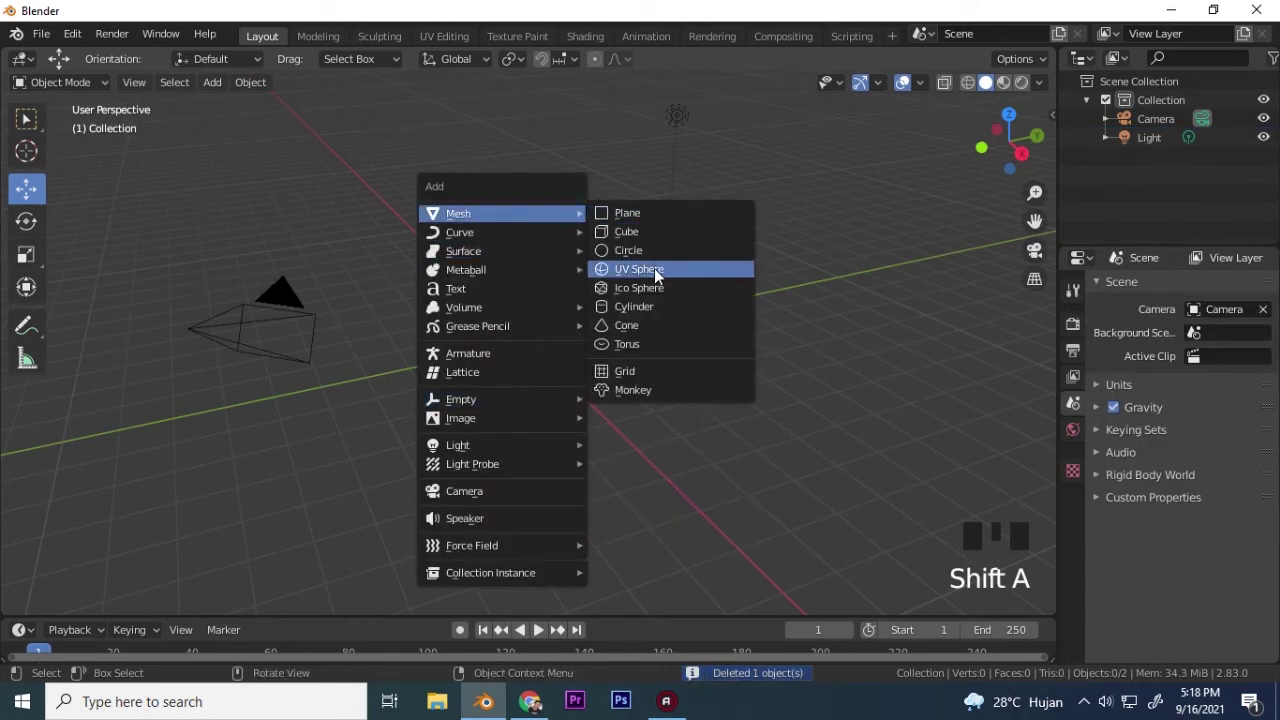
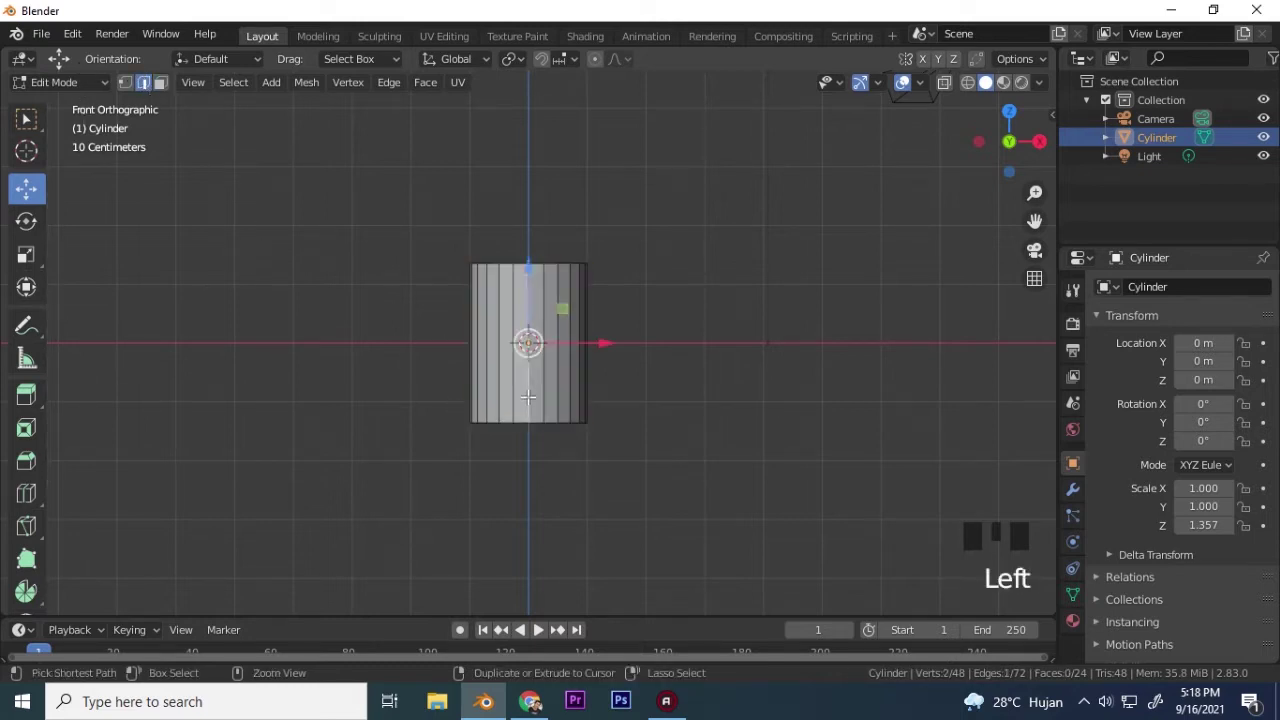
# Grow the face selection five times around the cylinder, leave Edit Mode, and reopen the add menu.
pyautogui.press('ctrl+KP_Add')
pyautogui.press('ctrl+KP_Add')
pyautogui.press('ctrl+KP_Add')
pyautogui.press('ctrl+KP_Add')
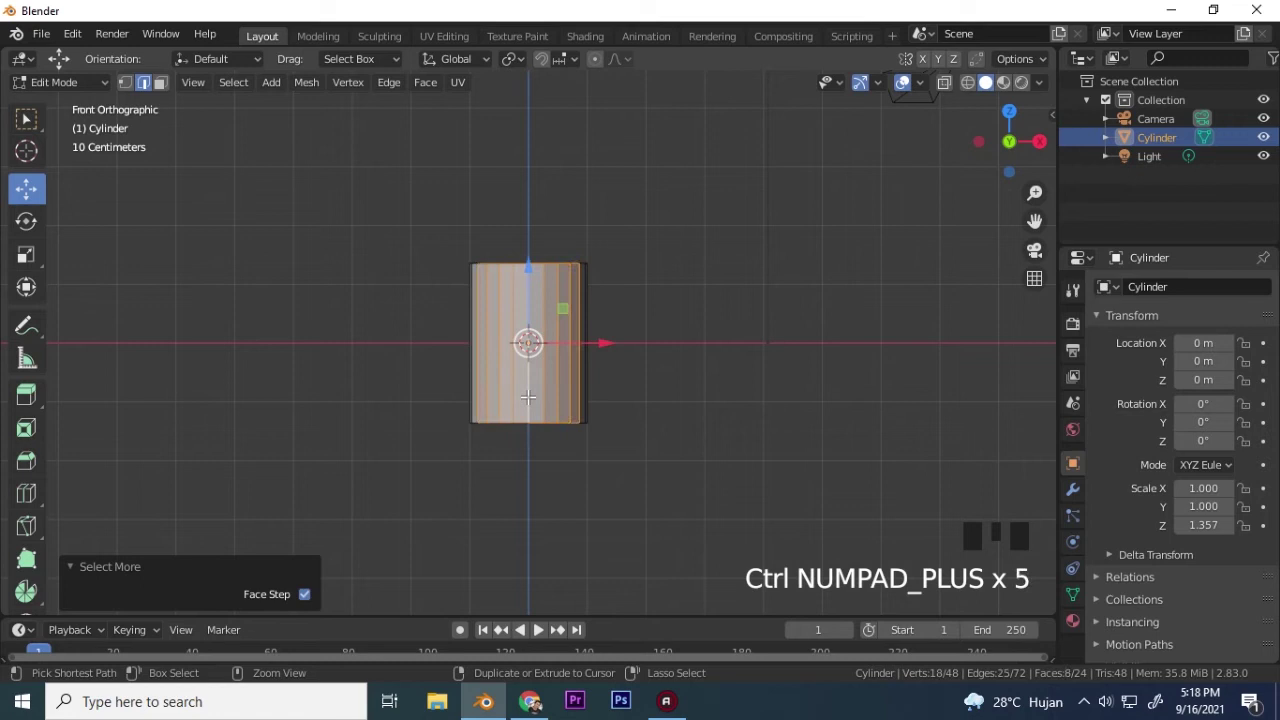
pyautogui.press('ctrl+KP_Add')
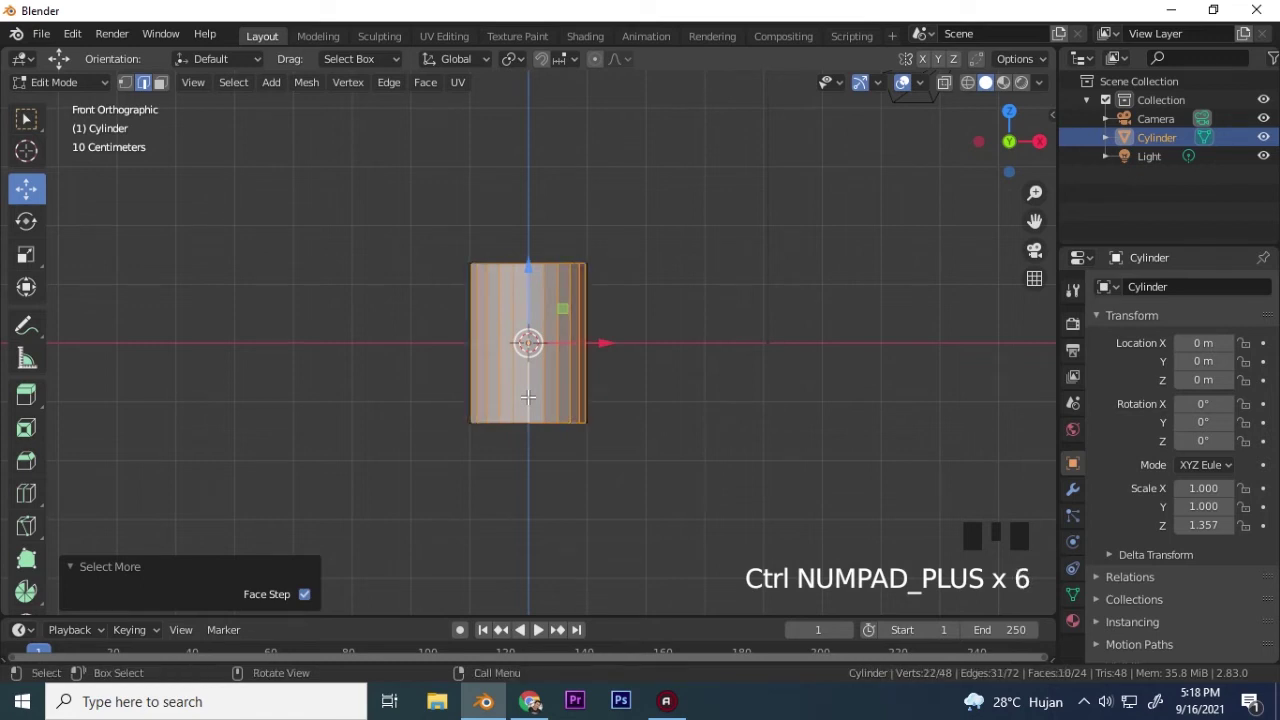
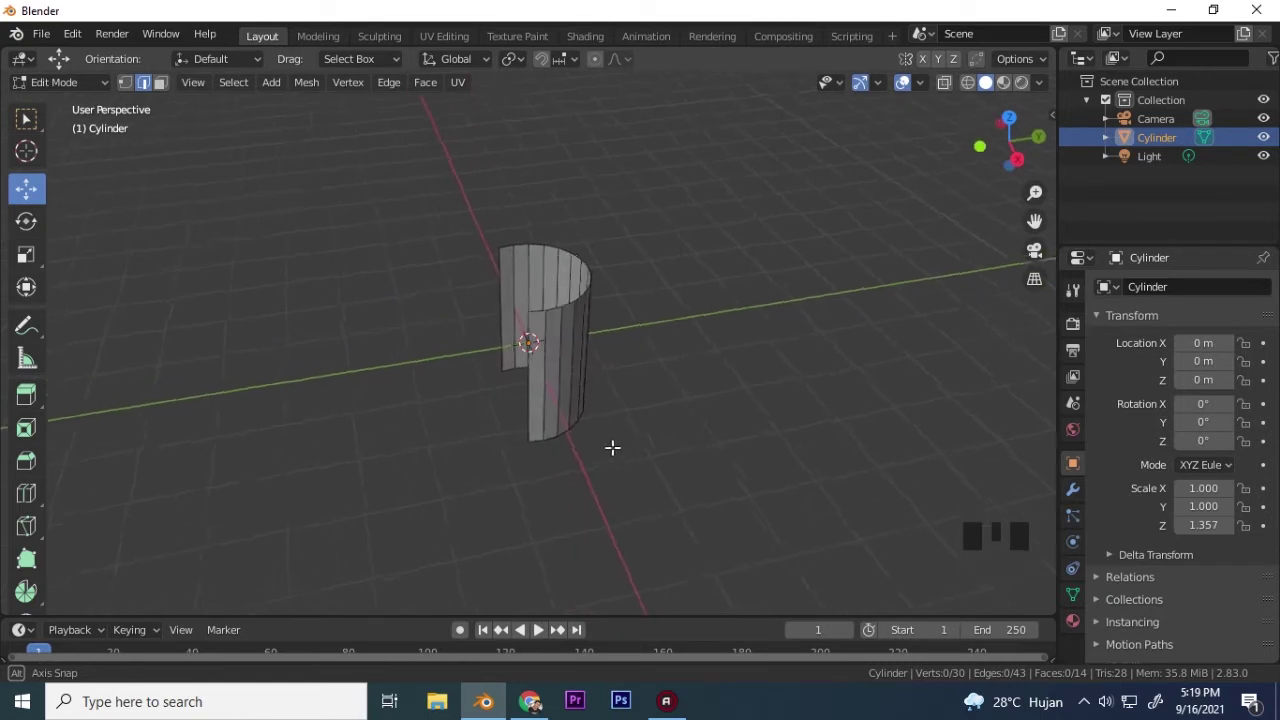
pyautogui.press('Tab')
pyautogui.press('shift+a')
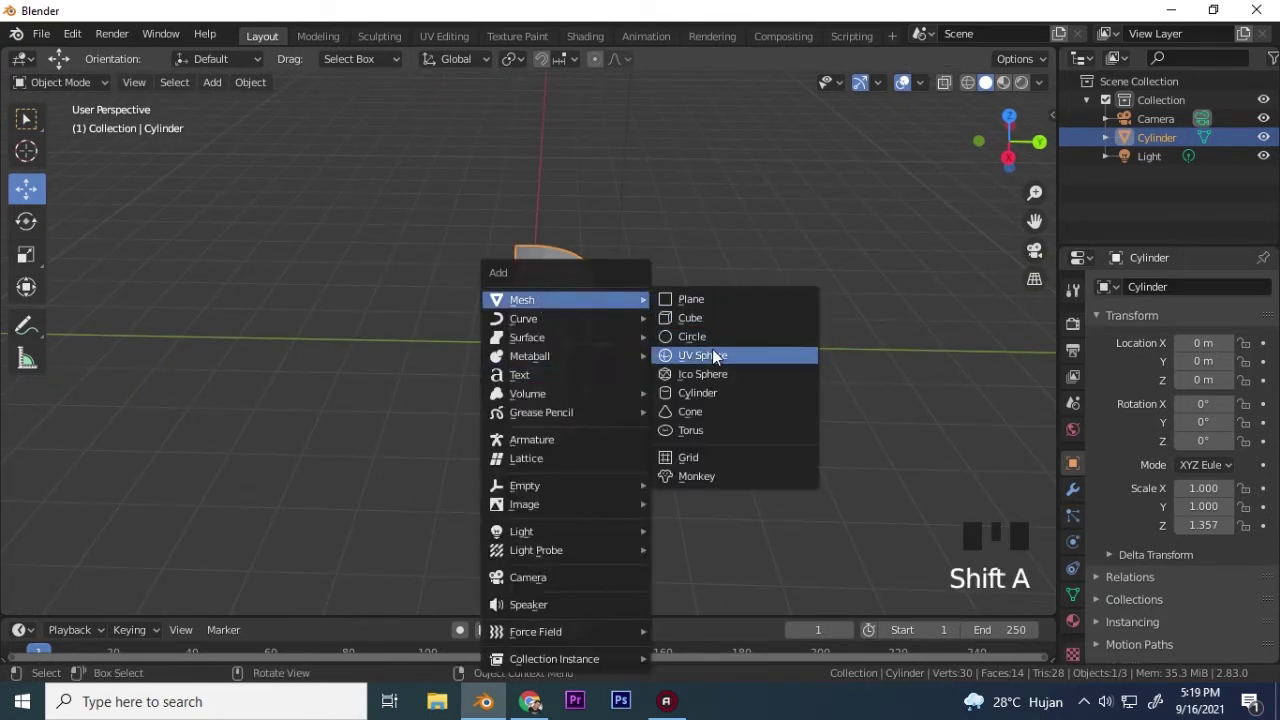
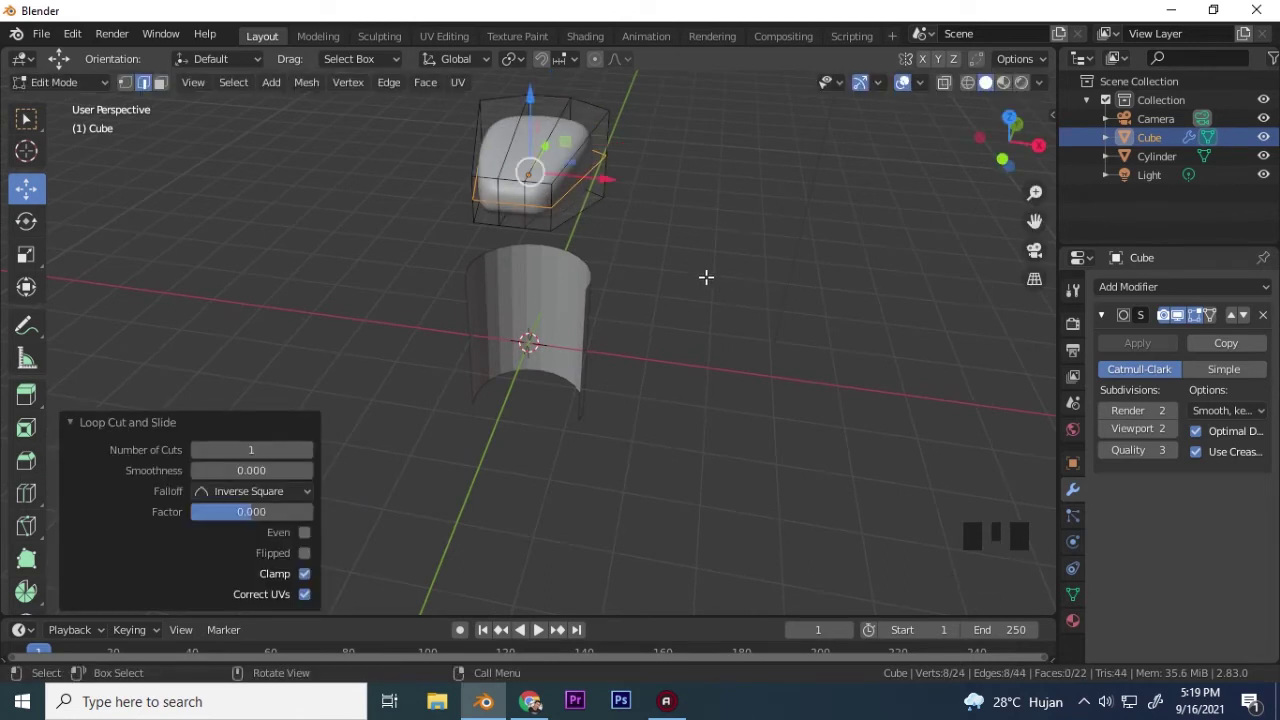
# Move the subdivided cube aside along Y, then select the partial cylinder wall for its particle system.
pyautogui.press('Tab')
pyautogui.moveTo(710, 266); pyautogui.dragTo(571, 271)
pyautogui.press('a')
pyautogui.press('a')
pyautogui.scroll(-3)
pyautogui.moveTo(555, 266); pyautogui.dragTo(541, 243)
pyautogui.click(541, 243)
pyautogui.click(603, 228)
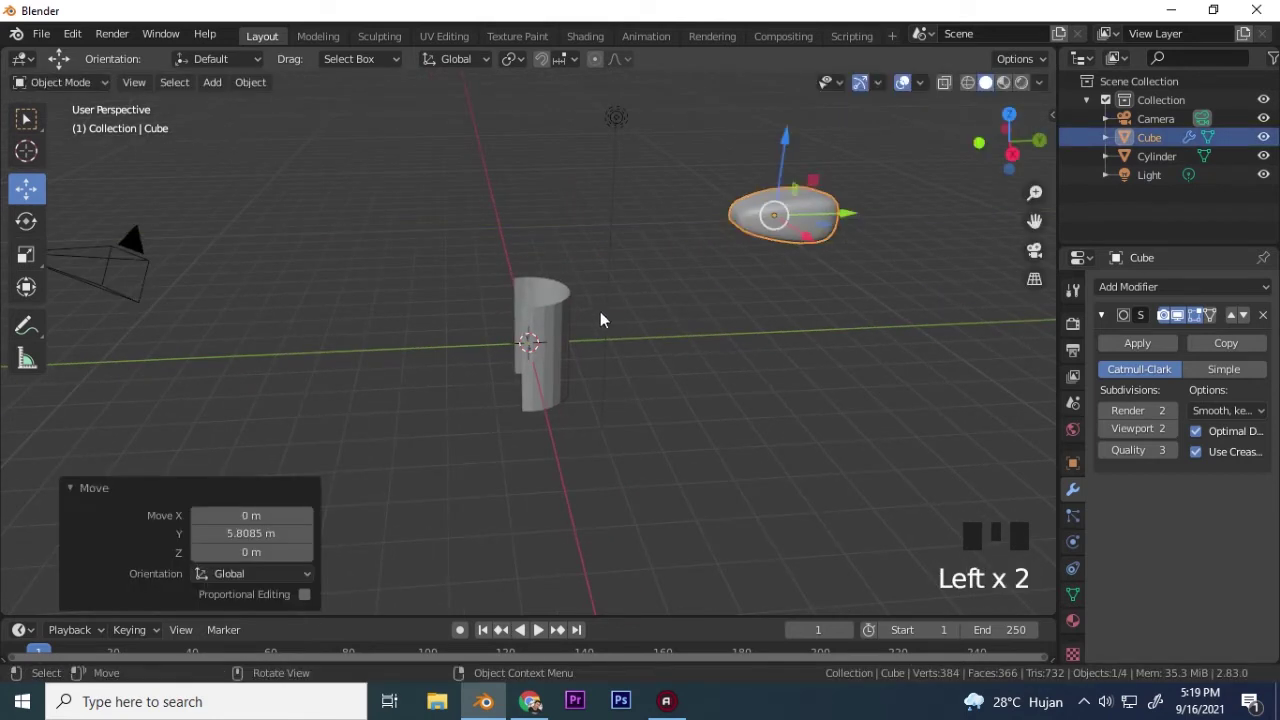
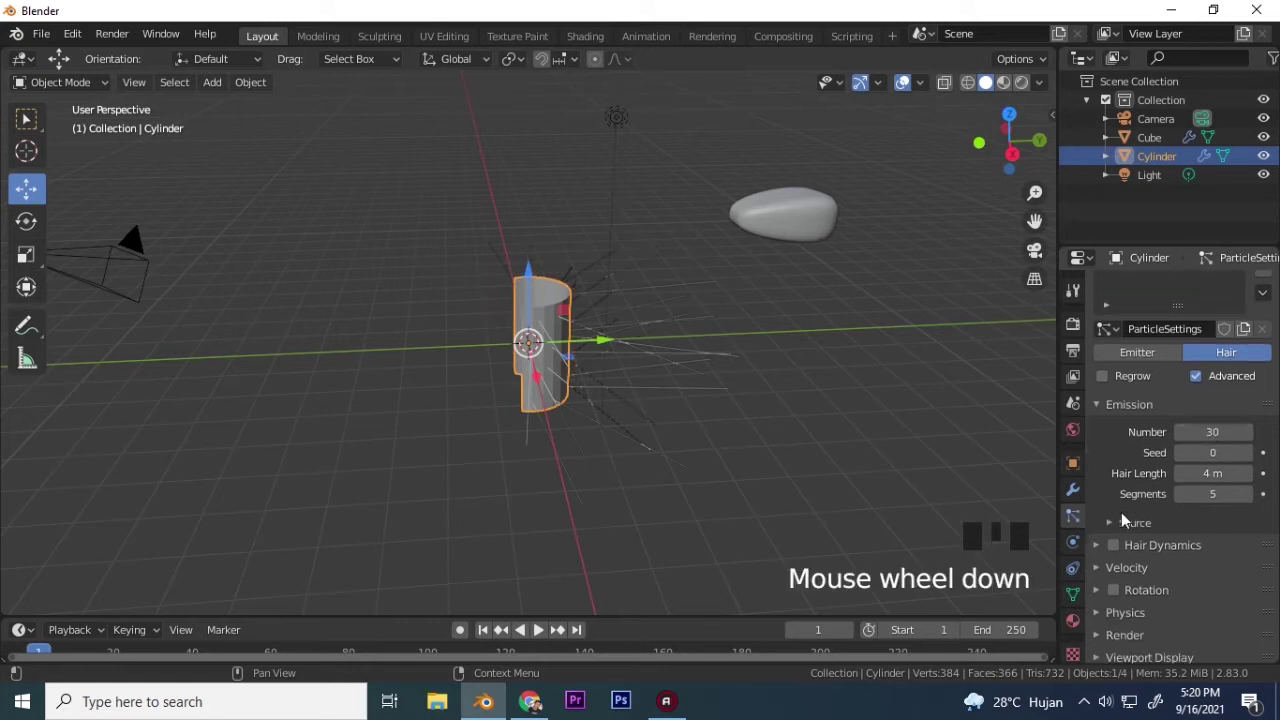
# Set the hair particles to emit from vertices and render as an Object in Particle Properties.
pyautogui.scroll(-3)
pyautogui.doubleClick(1199, 347)
pyautogui.moveTo(1119, 497); pyautogui.dragTo(1116, 518)
pyautogui.scroll(-3)
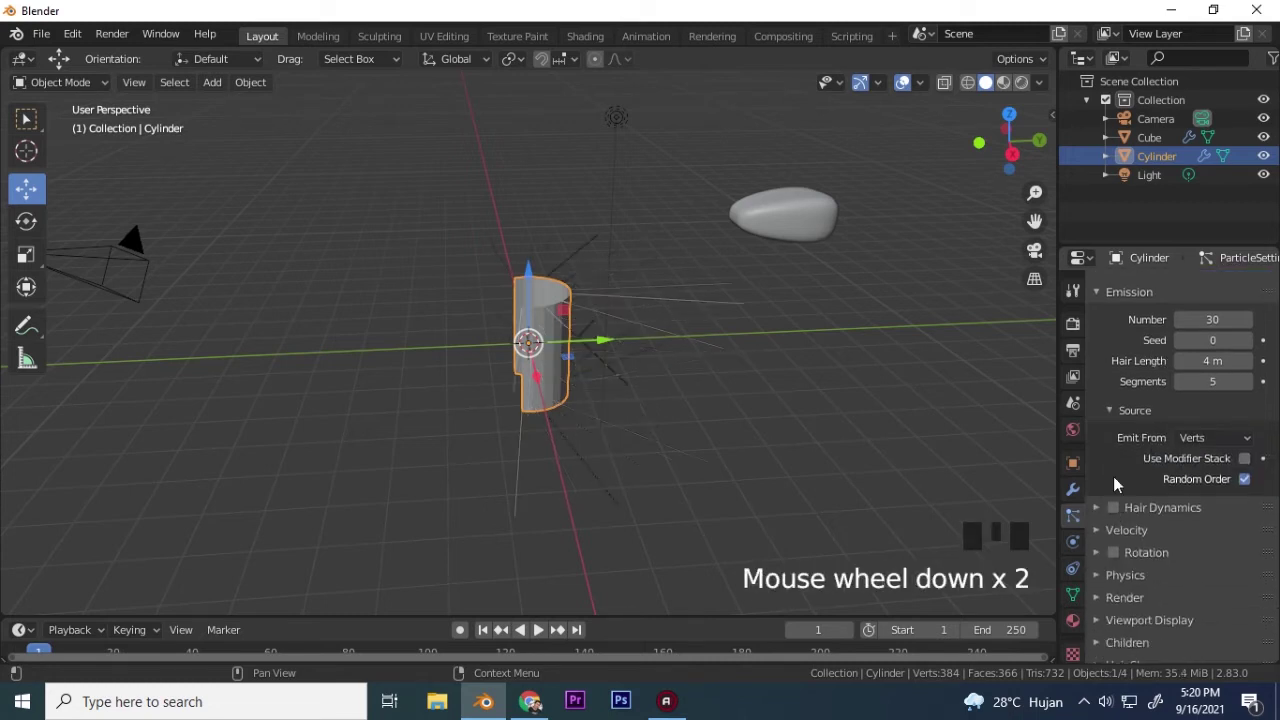
pyautogui.scroll(-3)
pyautogui.click(1249, 448)
pyautogui.scroll(-3)
pyautogui.moveTo(1103, 463); pyautogui.dragTo(1131, 518)
# Pick the subdivided cube with the eyedropper as the particle instance object.
pyautogui.scroll(-3)
pyautogui.moveTo(1116, 348); pyautogui.dragTo(1193, 466)
pyautogui.scroll(-3)
pyautogui.moveTo(1105, 479); pyautogui.dragTo(1247, 638)
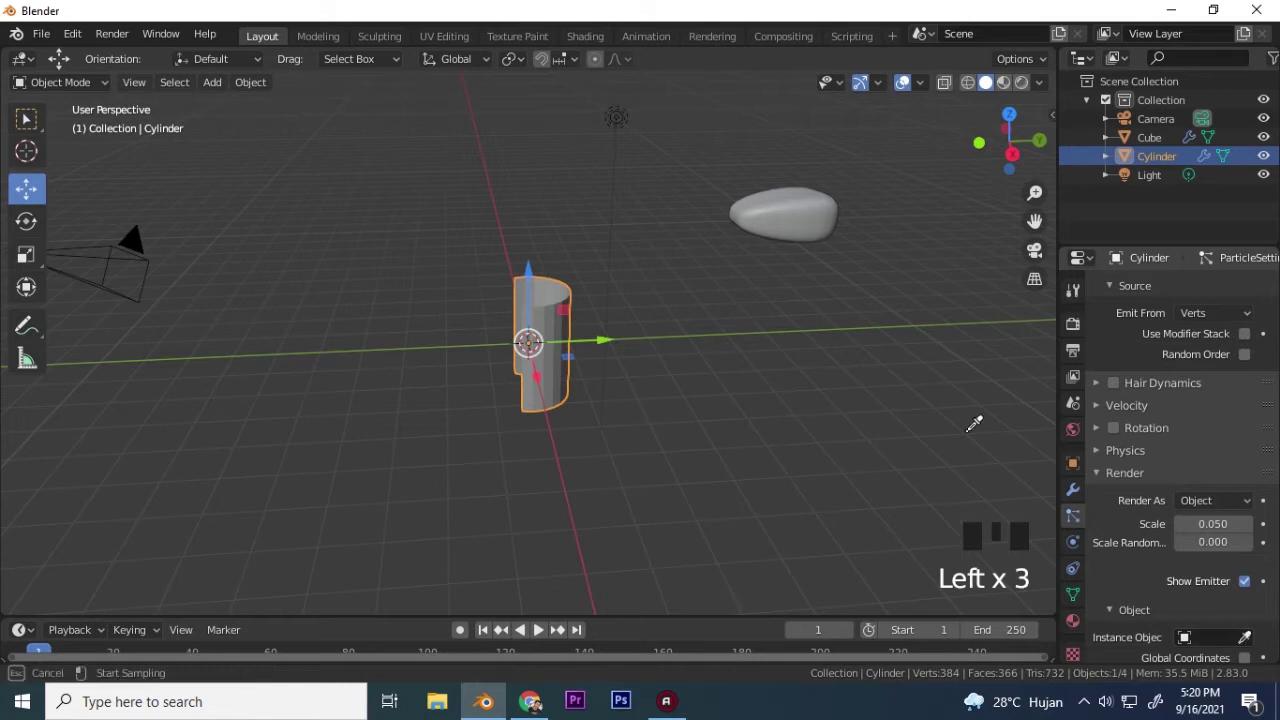
pyautogui.moveTo(734, 374); pyautogui.dragTo(486, 254)
pyautogui.scroll(3)
pyautogui.moveTo(519, 275); pyautogui.dragTo(594, 274)
pyautogui.scroll(-3)
pyautogui.click(764, 260)
# Reshape the bead cube's mesh in Edit Mode so the rim beads become smaller and flatter.
pyautogui.press('Tab')
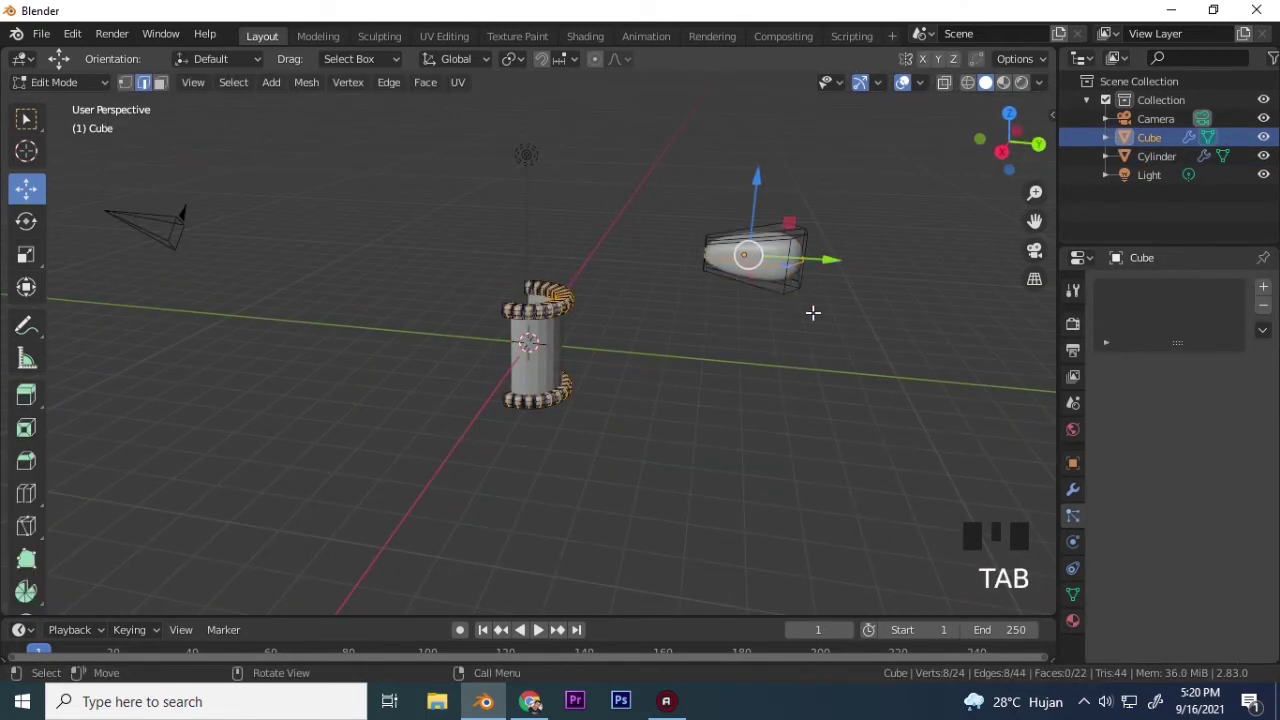
pyautogui.press('a')
pyautogui.press('a')
pyautogui.press('a')
pyautogui.press('r')
pyautogui.press('Tab')
# Inspect the beaded wall from around and reselect the partial cylinder.
pyautogui.scroll(3)
pyautogui.moveTo(567, 273); pyautogui.dragTo(547, 294)
pyautogui.scroll(-3)
pyautogui.moveTo(562, 319); pyautogui.dragTo(526, 335)
pyautogui.scroll(3)
pyautogui.click(571, 271)
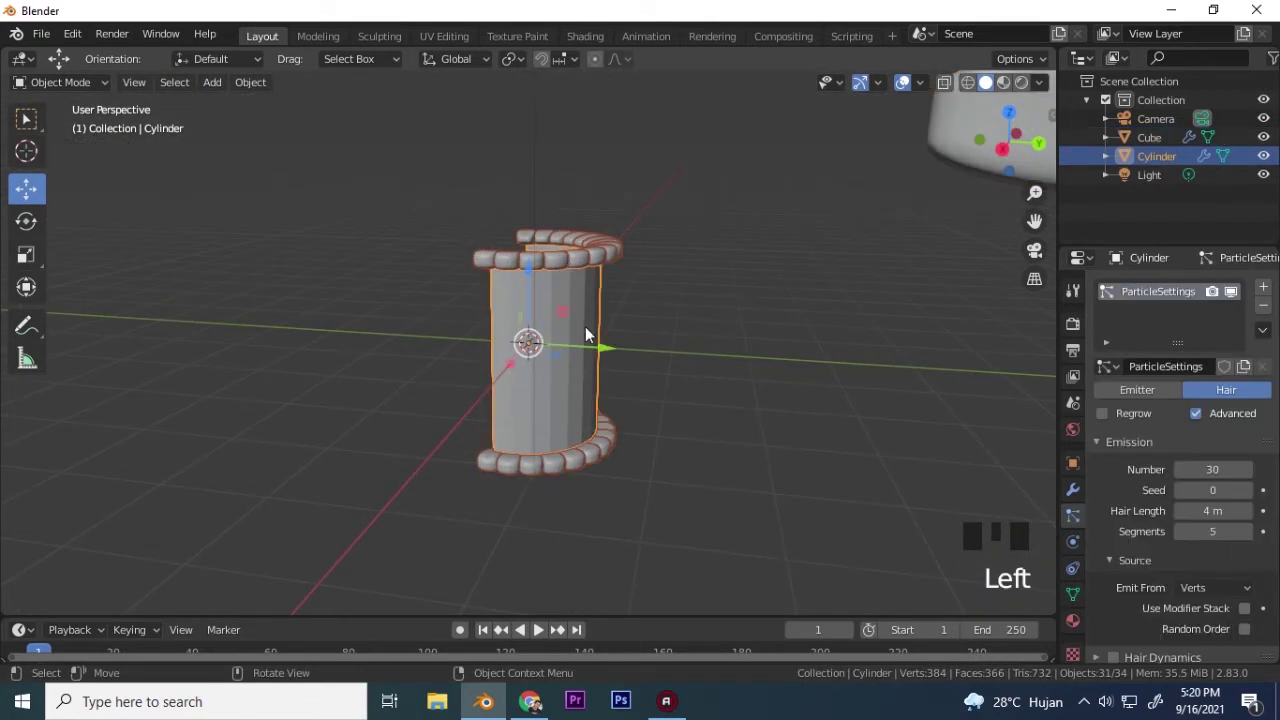
# Add ten horizontal loop cuts to the cylinder wall with Ctrl+R, spreading the beads across it.
pyautogui.press('Tab')
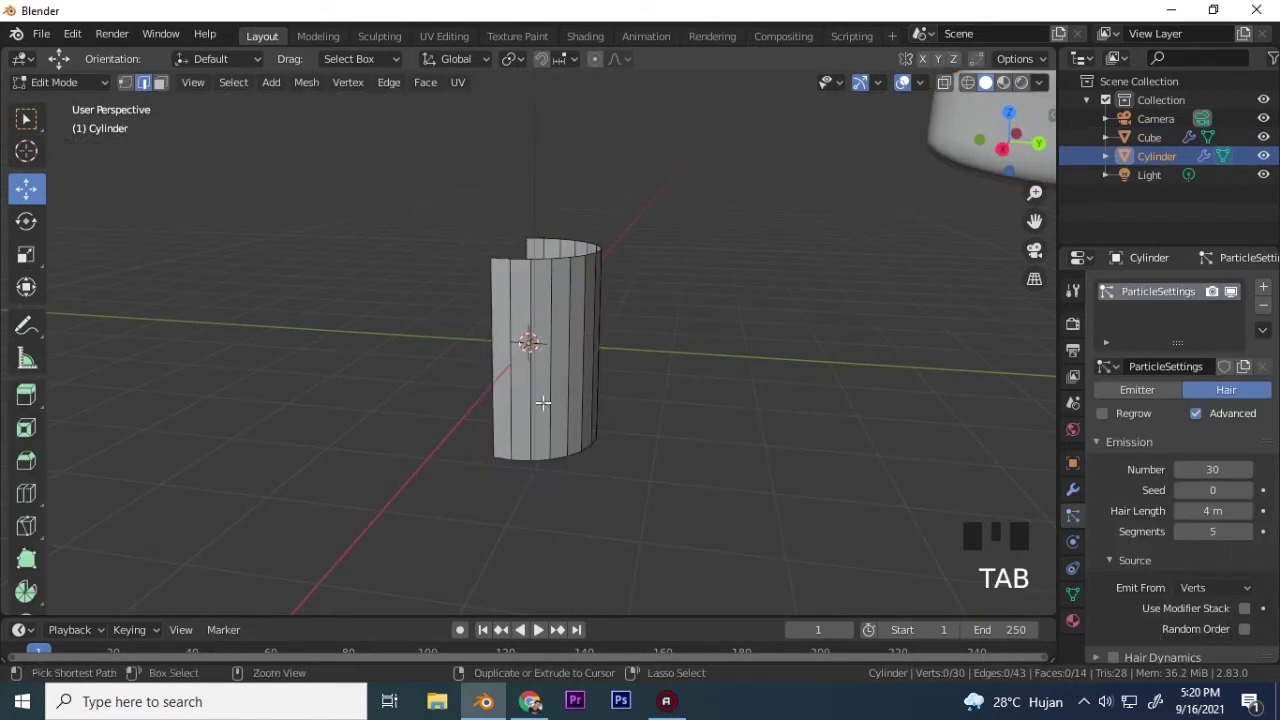
pyautogui.press('ctrl+r')
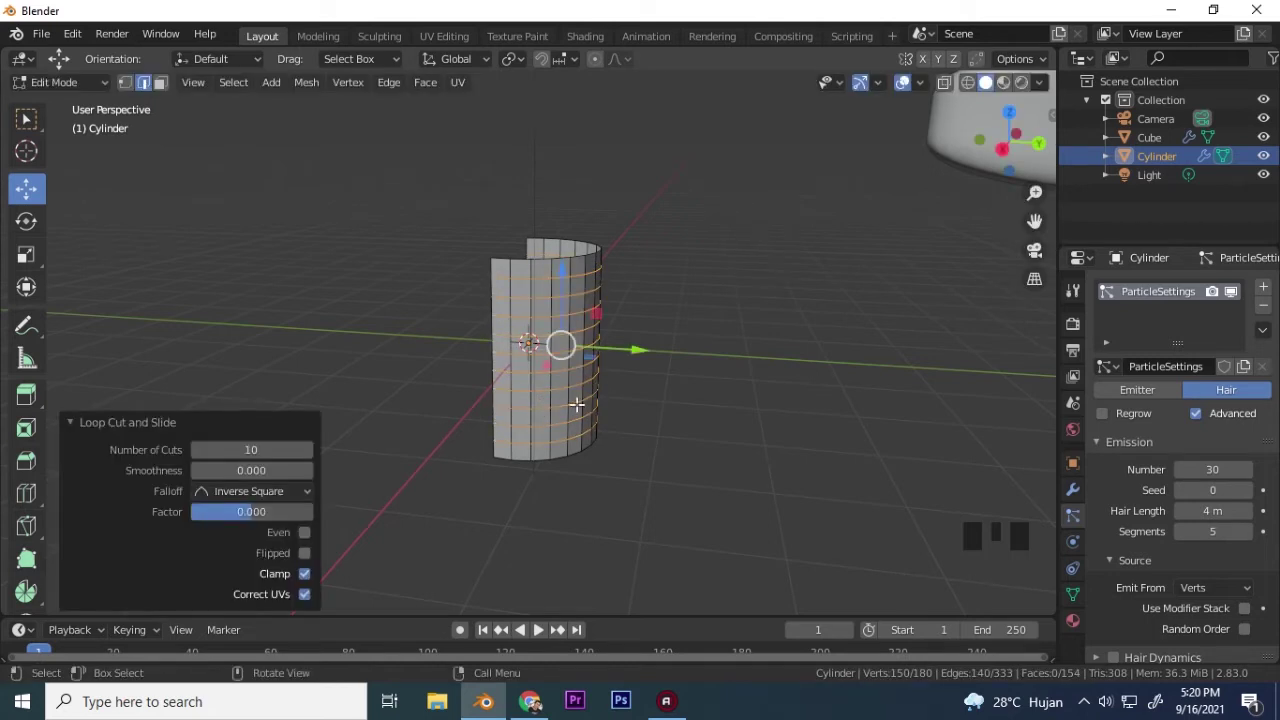
pyautogui.press('Tab')
pyautogui.scroll(-3)
pyautogui.moveTo(672, 365); pyautogui.dragTo(534, 367)
# Switch to vertex select, select every vertex of the wall, and return to Object Mode.
pyautogui.press('Tab')
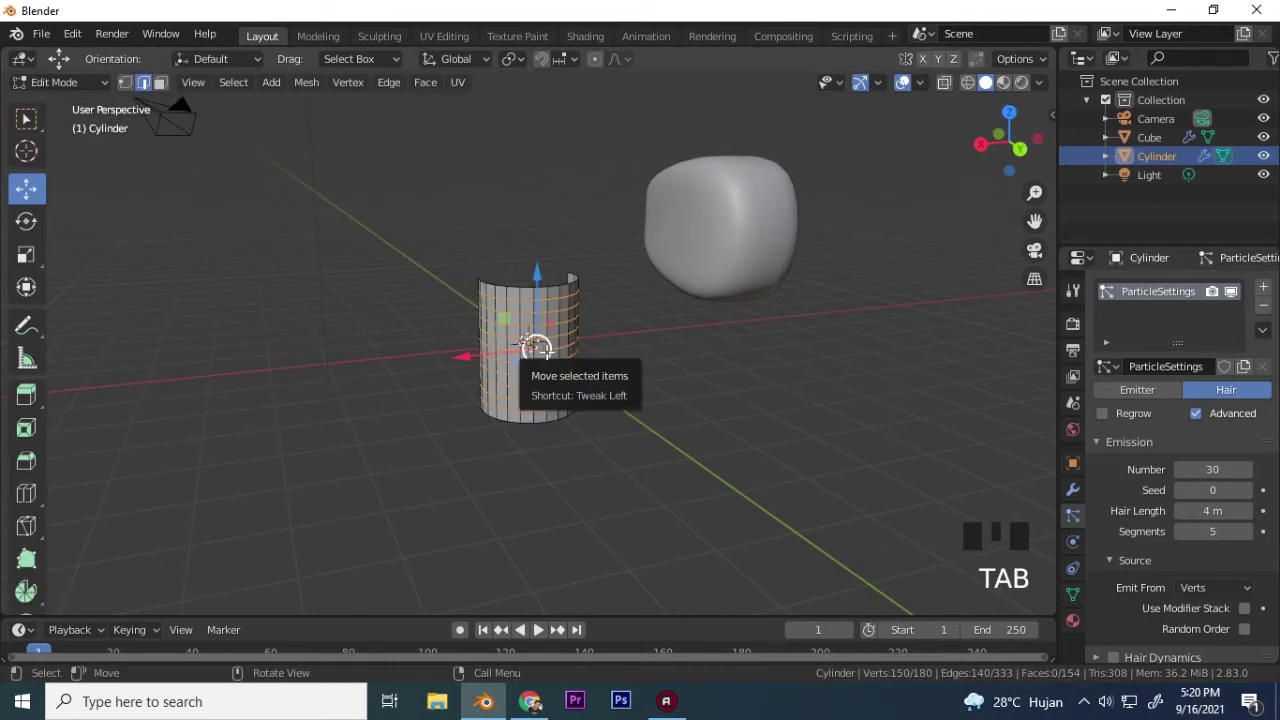
pyautogui.click(131, 86)
pyautogui.press('a')
pyautogui.press('a')
pyautogui.press('a')
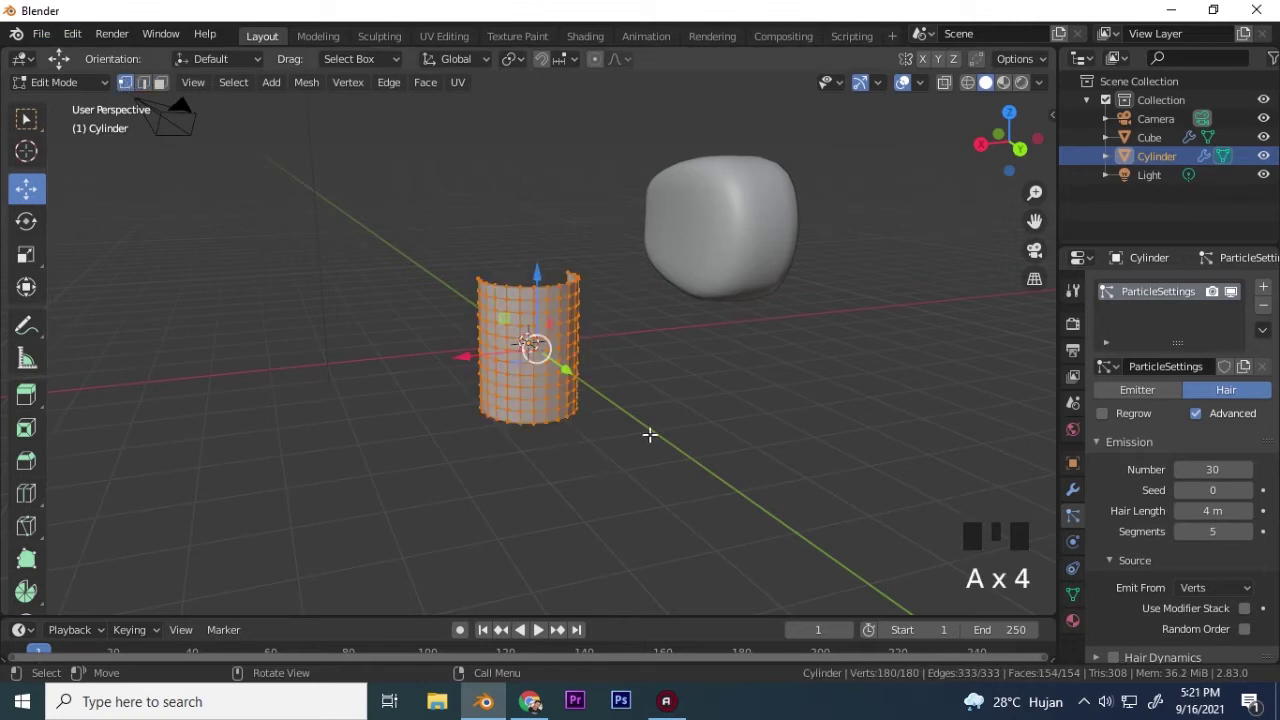
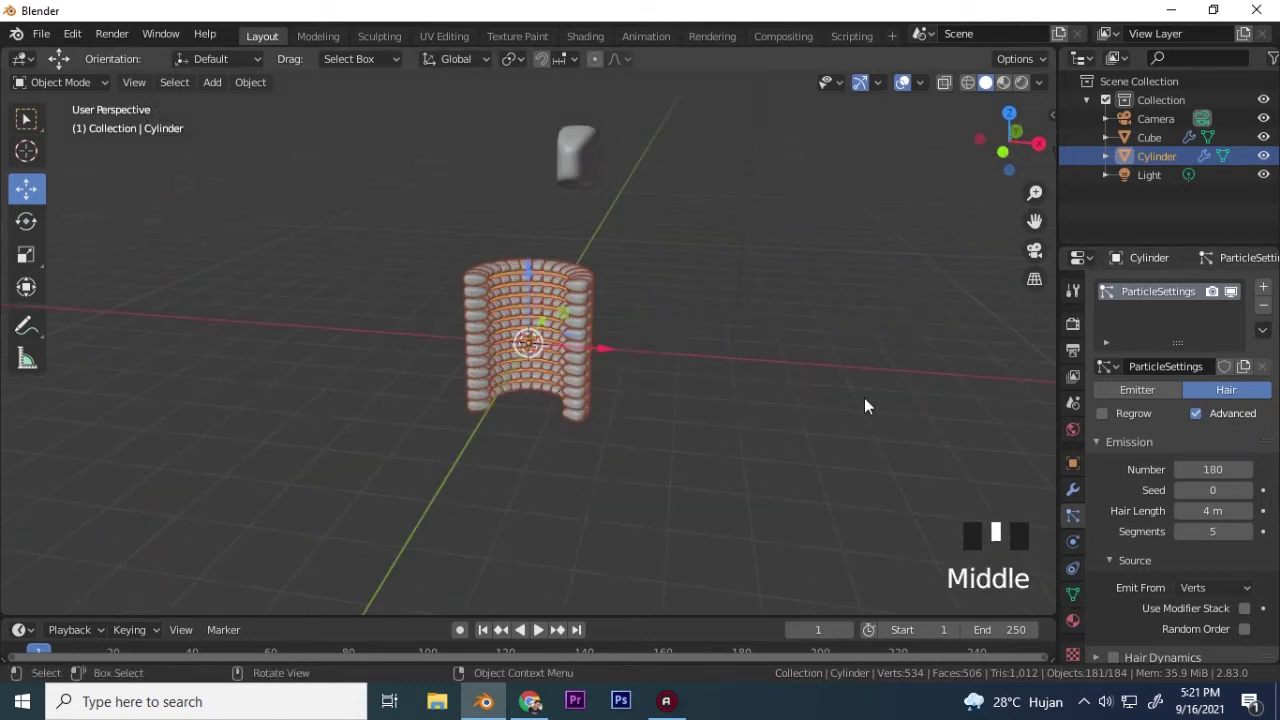
pyautogui.scroll(3)
pyautogui.moveTo(775, 284); pyautogui.dragTo(561, 252)
pyautogui.scroll(3)
pyautogui.scroll(-3)
pyautogui.moveTo(670, 404); pyautogui.dragTo(1077, 492)
pyautogui.click(1077, 492)
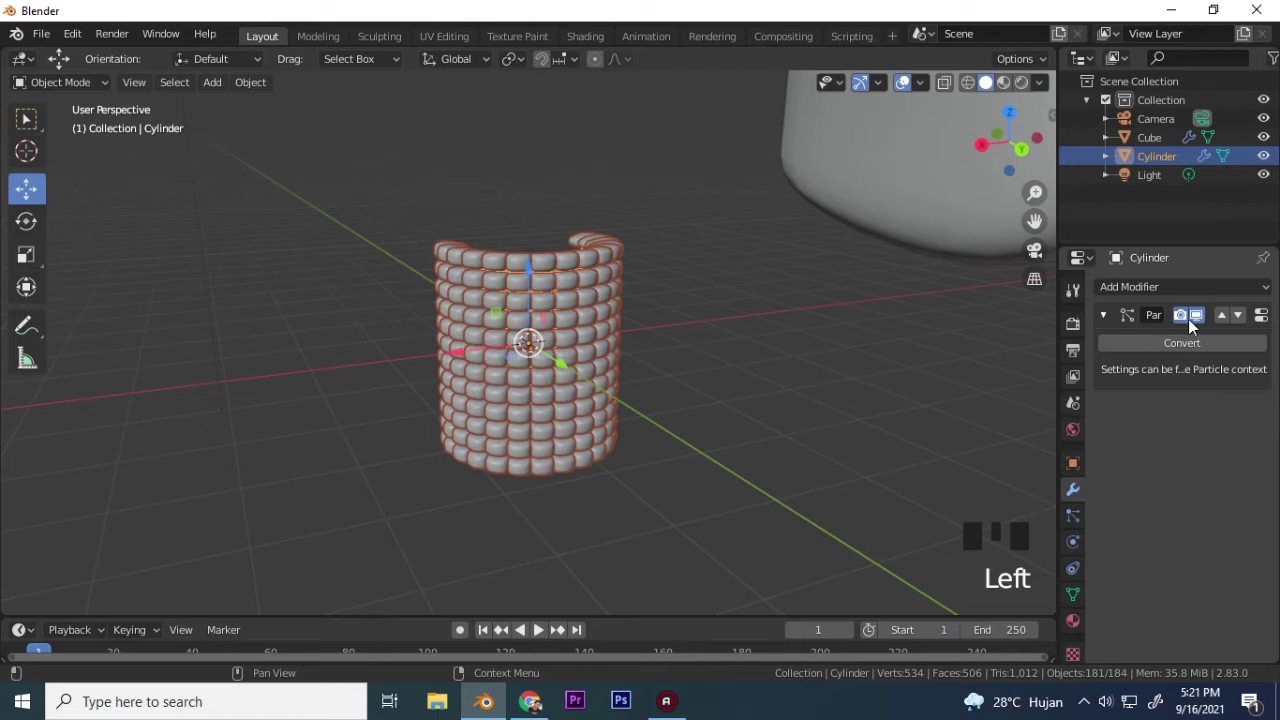
pyautogui.click(1195, 323)
pyautogui.moveTo(449, 378); pyautogui.dragTo(518, 388)
pyautogui.press('Tab')
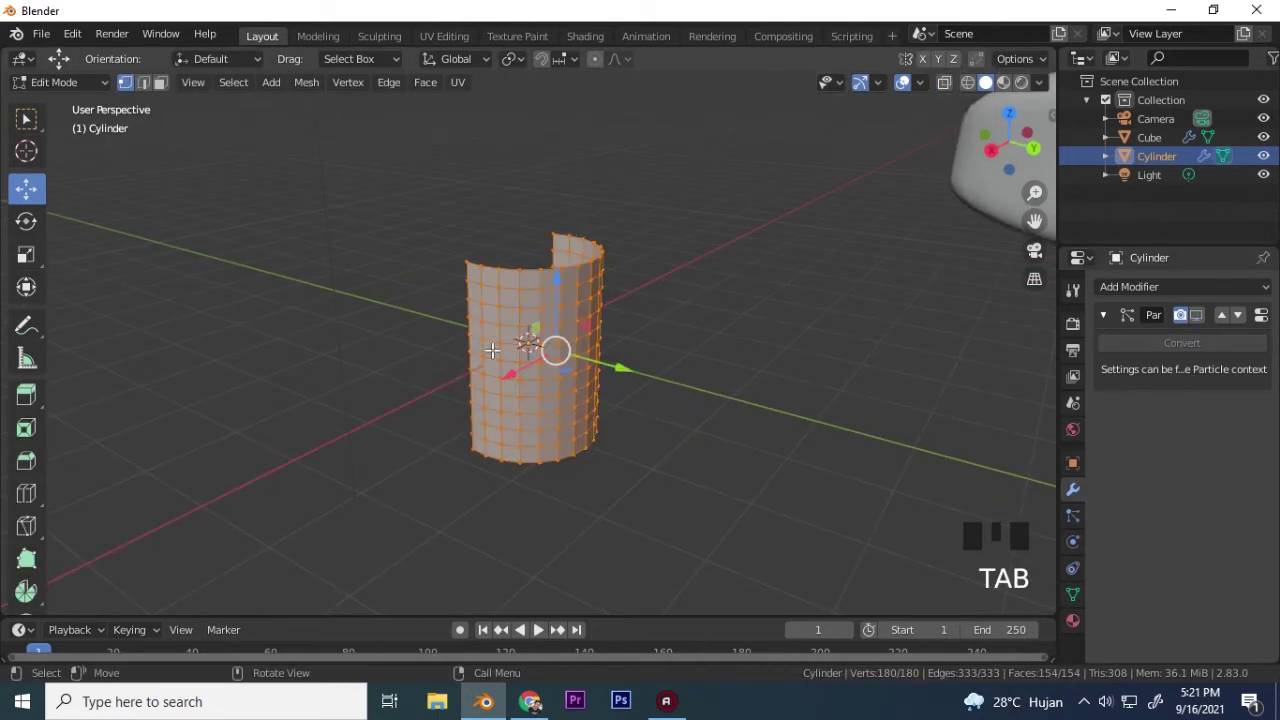
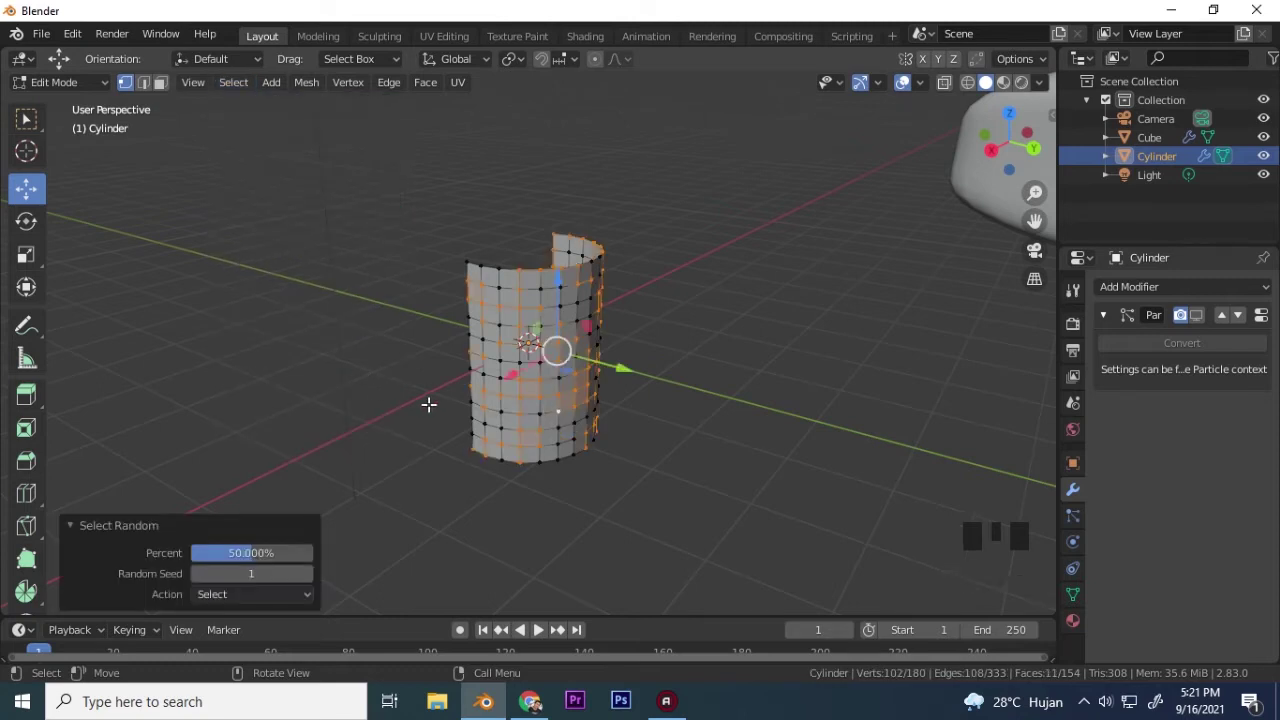
pyautogui.press('r')
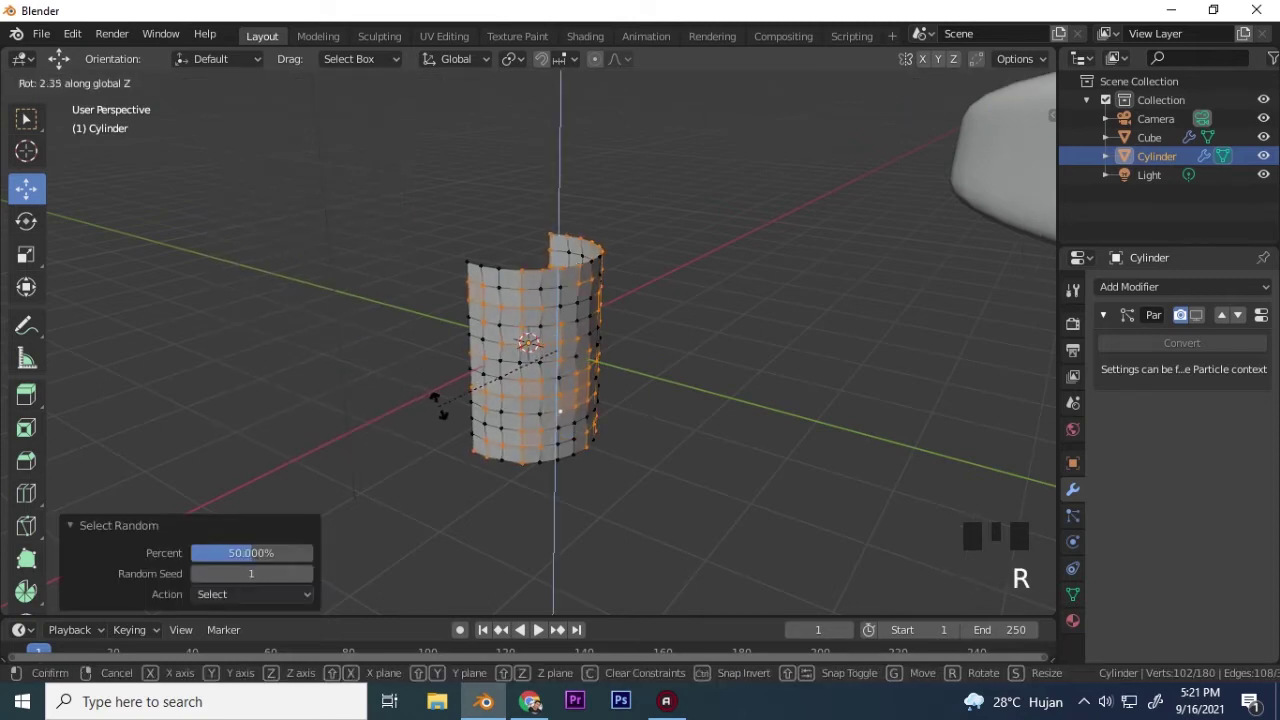
pyautogui.press('Tab')
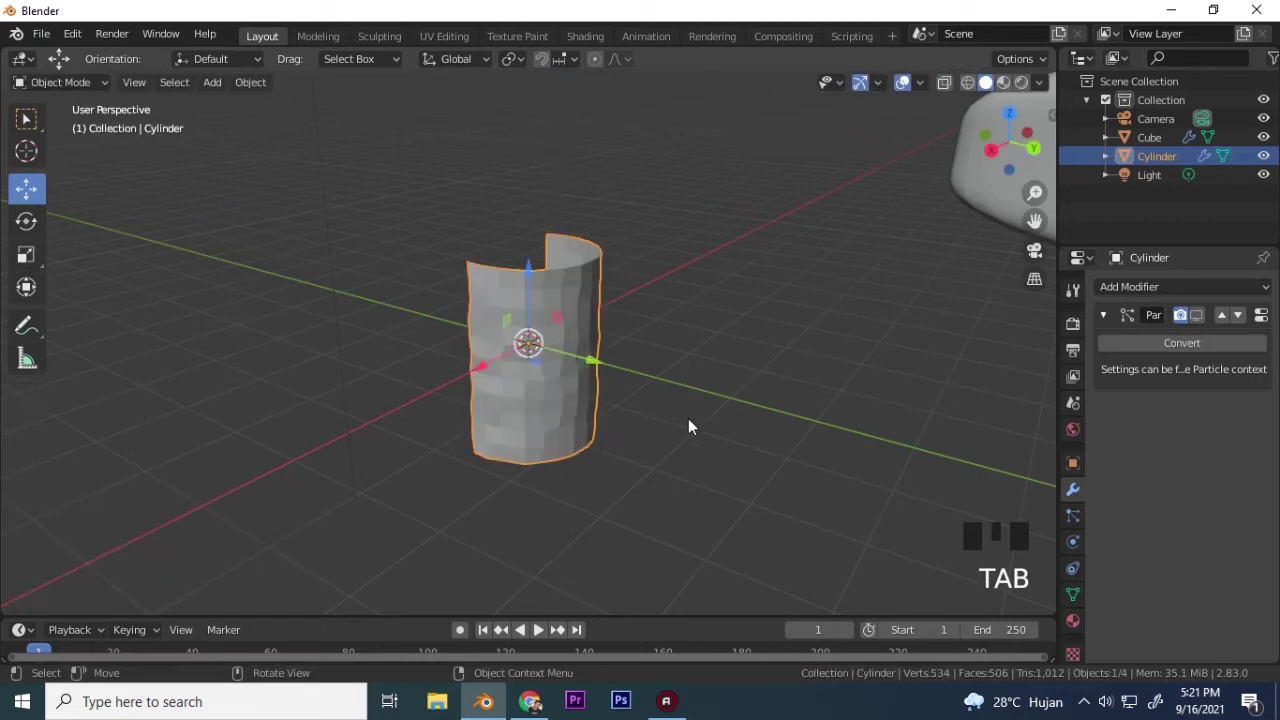
pyautogui.click(1205, 330)
pyautogui.moveTo(663, 405); pyautogui.dragTo(631, 396)
pyautogui.press('ctrl+z')
pyautogui.press('ctrl+z')
pyautogui.press('ctrl+z')
pyautogui.press('Tab')
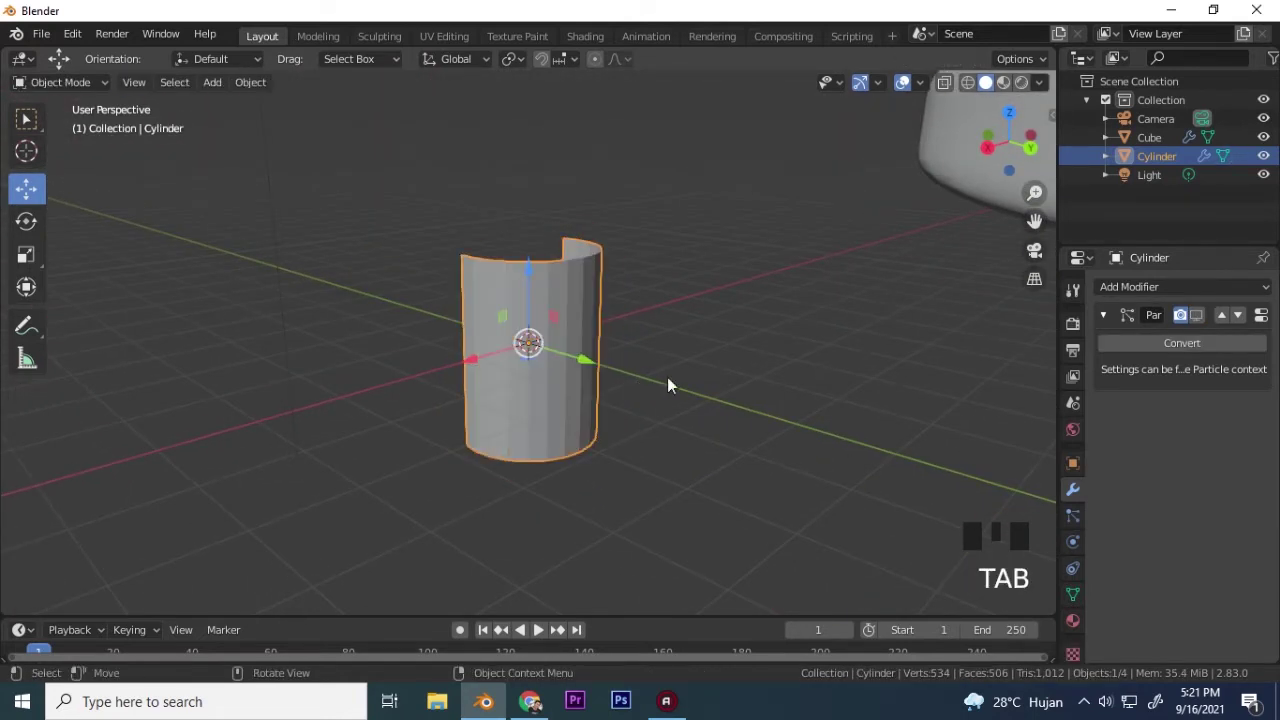
pyautogui.click(1207, 319)
pyautogui.moveTo(582, 362); pyautogui.dragTo(462, 351)
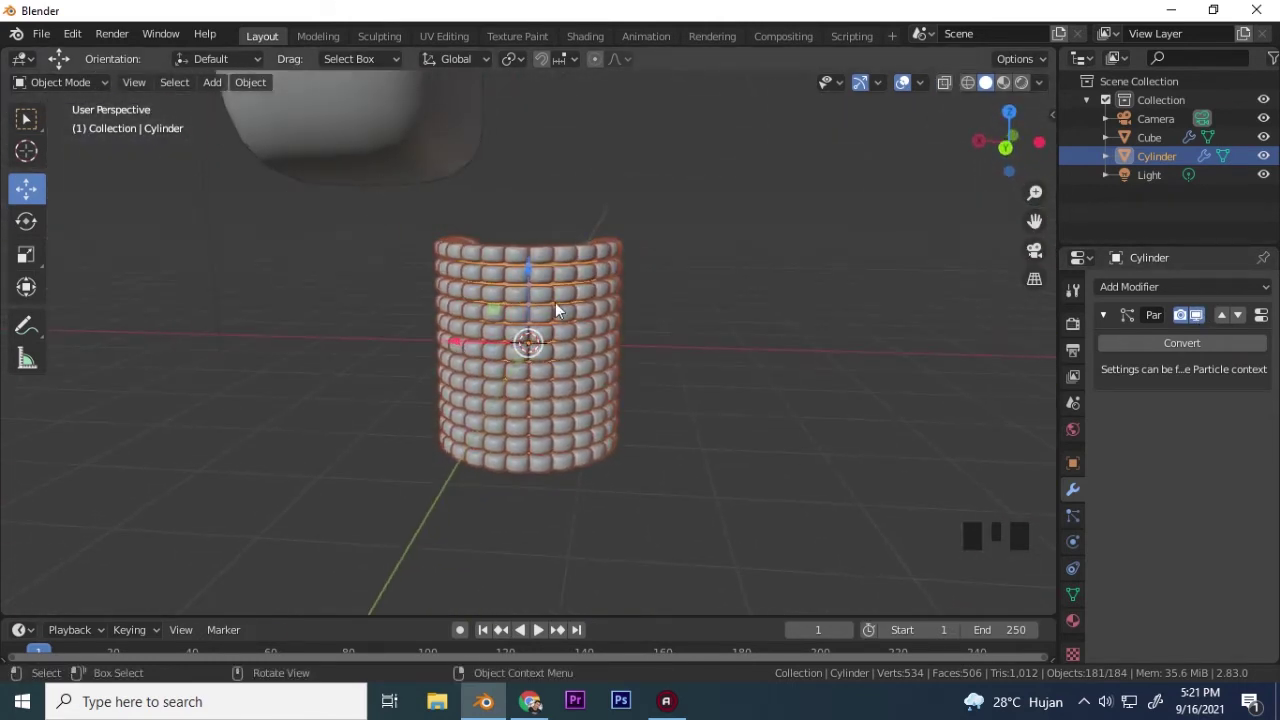
# Adjust the particle settings panel and orbit to view the wall's open side.
pyautogui.click(1079, 527)
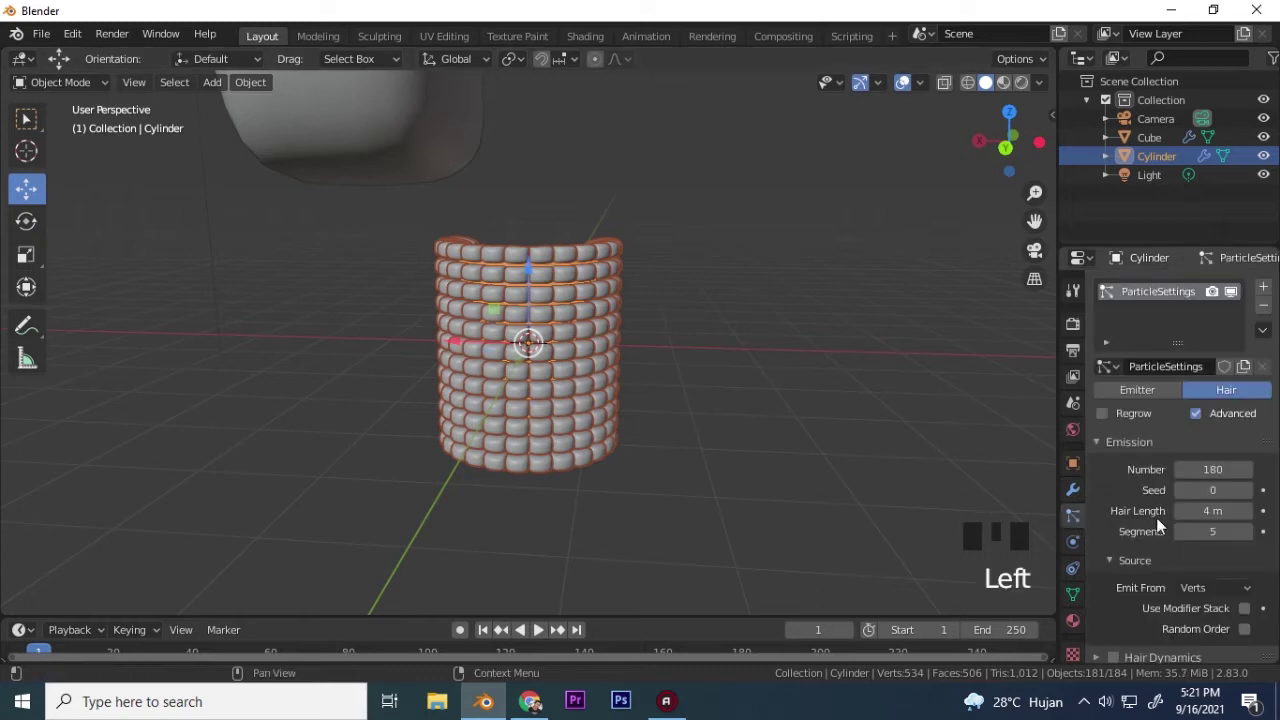
pyautogui.scroll(-3)
pyautogui.scroll(-3)
pyautogui.moveTo(1248, 579); pyautogui.dragTo(476, 382)
pyautogui.moveTo(476, 382); pyautogui.dragTo(603, 457)
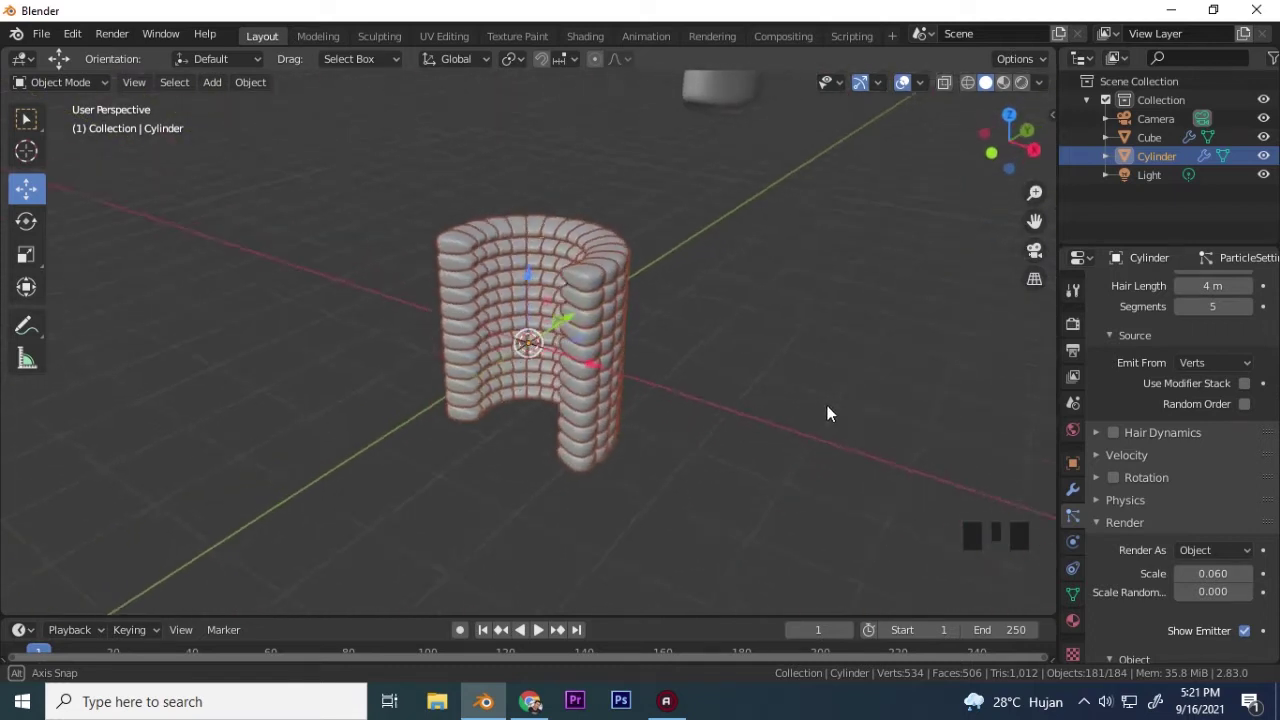
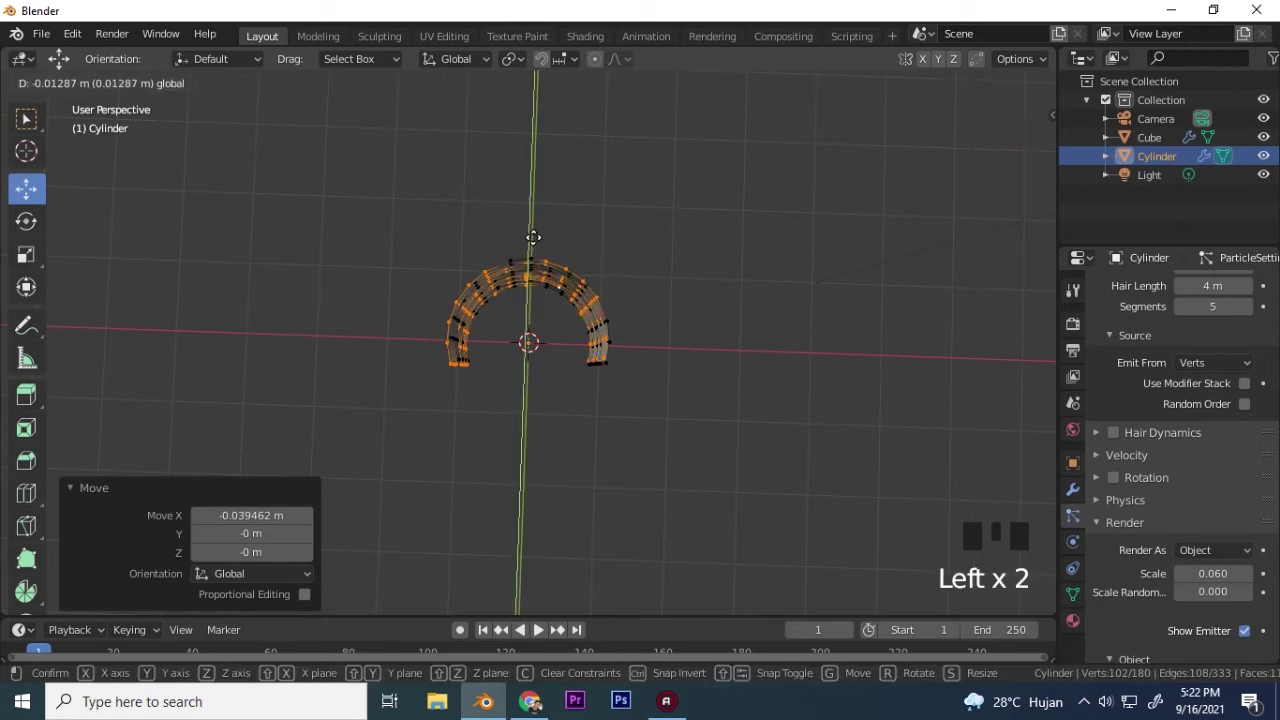
# Finish editing the wall mesh and select the rounded bead cube in the scene.
pyautogui.press('Tab')
pyautogui.moveTo(475, 449); pyautogui.dragTo(776, 328)
pyautogui.scroll(-3)
pyautogui.click(862, 219)
pyautogui.press('Tab')
# Rotate the bead cube 90° around the global Y axis, reorienting the wall's bricks, and reopen the add menu.
pyautogui.press('r')
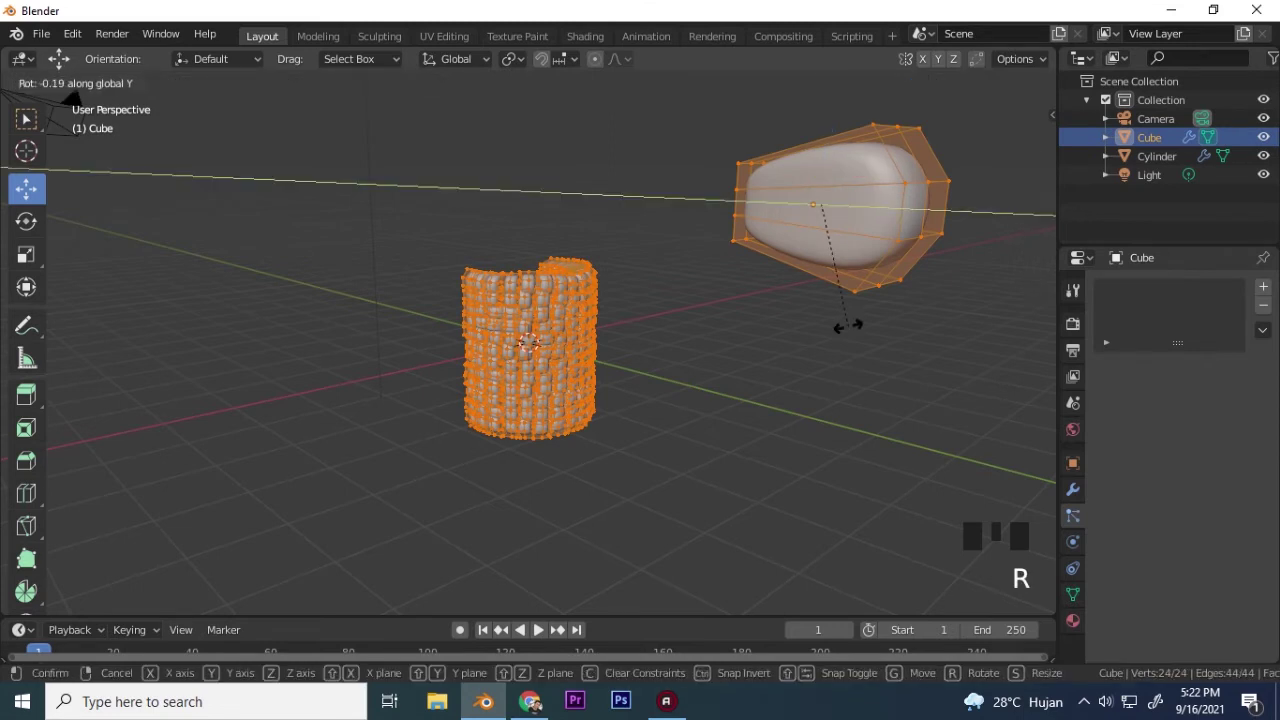
pyautogui.press('Tab')
pyautogui.scroll(3)
pyautogui.moveTo(743, 370); pyautogui.dragTo(488, 409)
pyautogui.scroll(3)
pyautogui.scroll(-3)
pyautogui.moveTo(323, 424); pyautogui.dragTo(608, 421)
pyautogui.scroll(-3)
pyautogui.moveTo(659, 423); pyautogui.dragTo(554, 460)
pyautogui.press('shift+a')
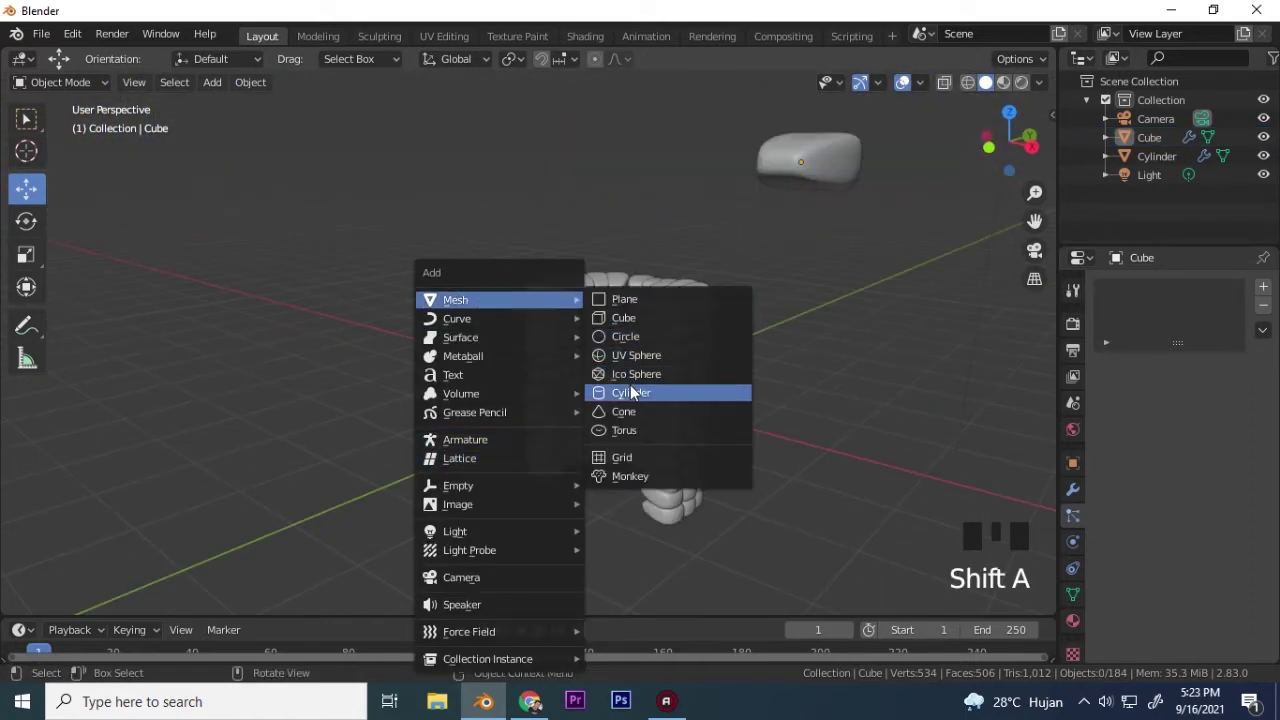
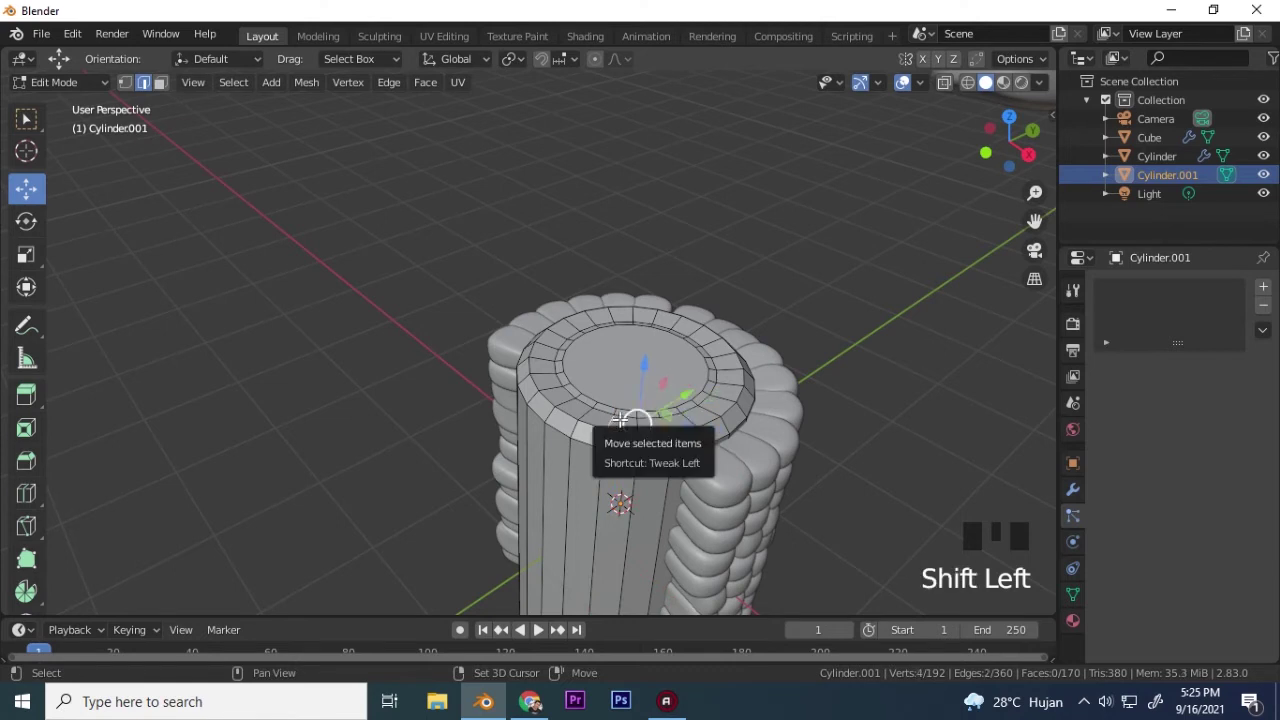
# Grow the selection ten times across the inner cylinder's top cap rings with Select More.
pyautogui.press('ctrl+shift+KP_Add')
pyautogui.press('ctrl+shift+KP_Add')
pyautogui.press('ctrl+shift+KP_Add')
pyautogui.press('ctrl+shift+KP_Add')
pyautogui.press('ctrl+shift+KP_Add')
pyautogui.press('ctrl+shift+KP_Add')
pyautogui.press('ctrl+shift+KP_Add')
pyautogui.press('ctrl+shift+KP_Add')
pyautogui.press('ctrl+shift+KP_Add')
pyautogui.press('ctrl+shift+KP_Add')
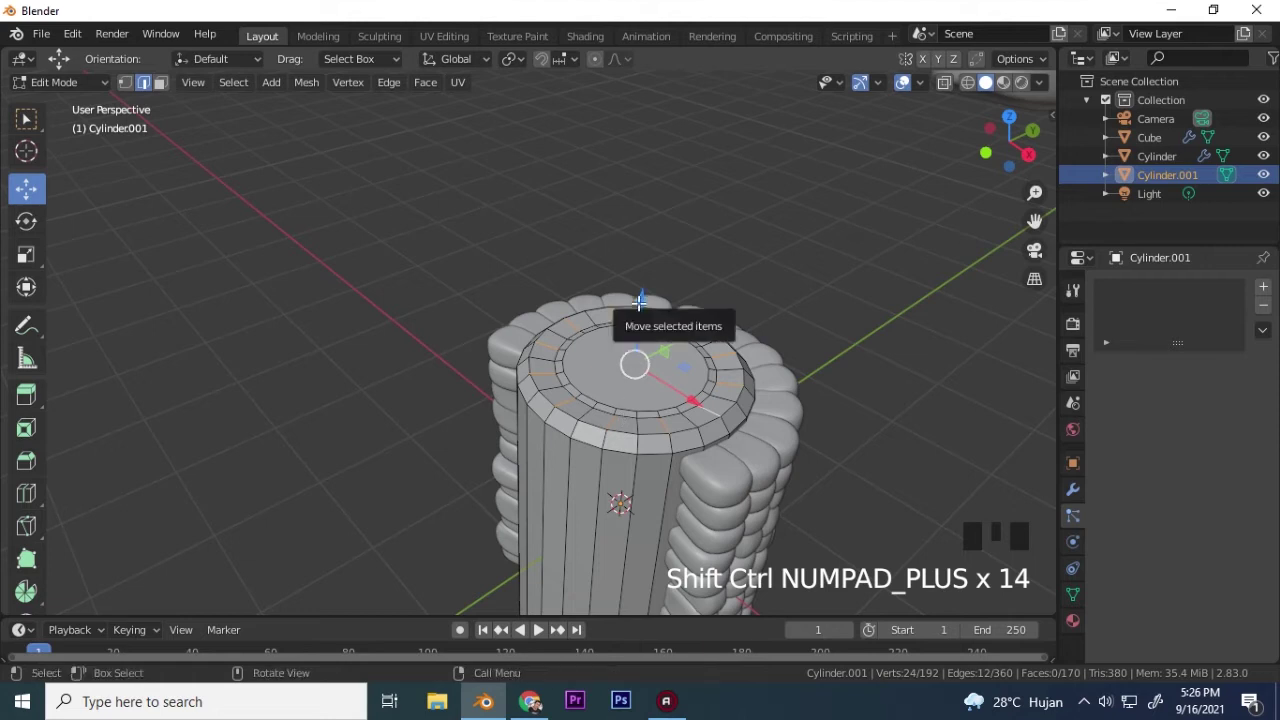
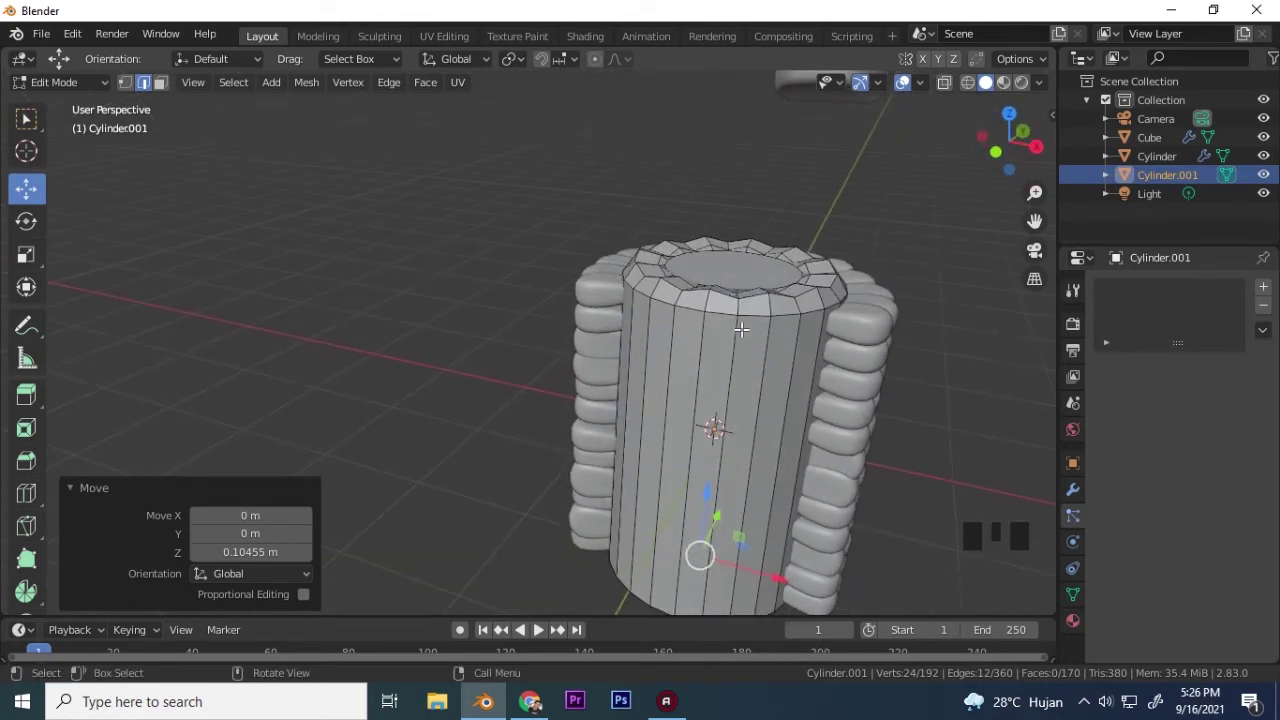
# Add a Subdivision Surface modifier at viewport level 2 to smooth the inner cylinder.
pyautogui.click(1074, 493)
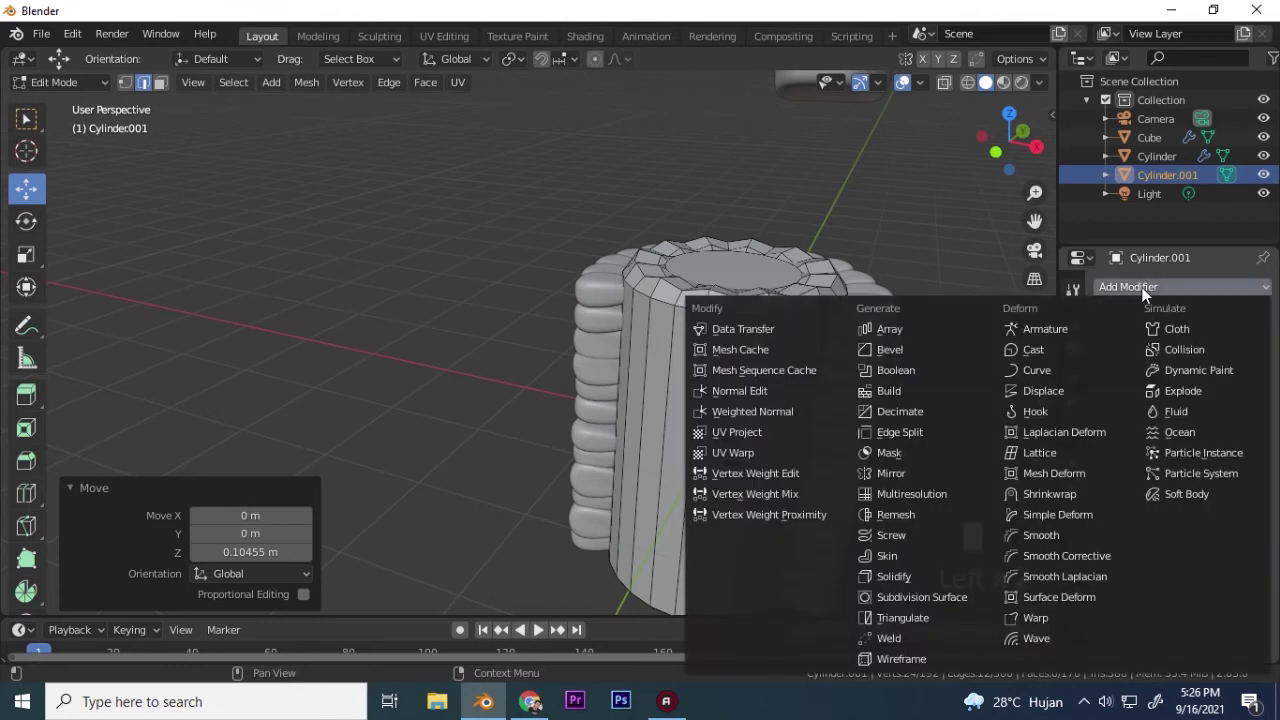
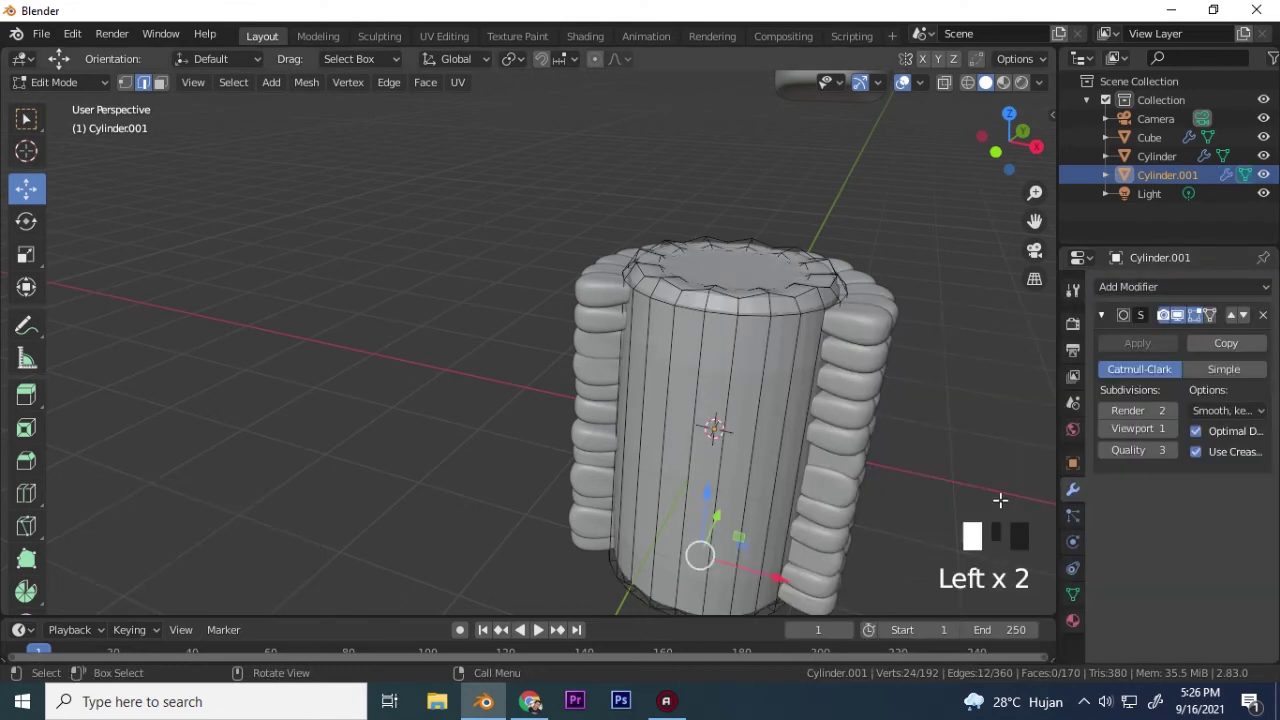
pyautogui.press('Tab')
pyautogui.moveTo(627, 421); pyautogui.dragTo(693, 323)
pyautogui.scroll(-3)
pyautogui.moveTo(717, 376); pyautogui.dragTo(762, 438)
# Scale the inner cylinder down overall and along Z so it fits inside the bead wall.
pyautogui.press('s')
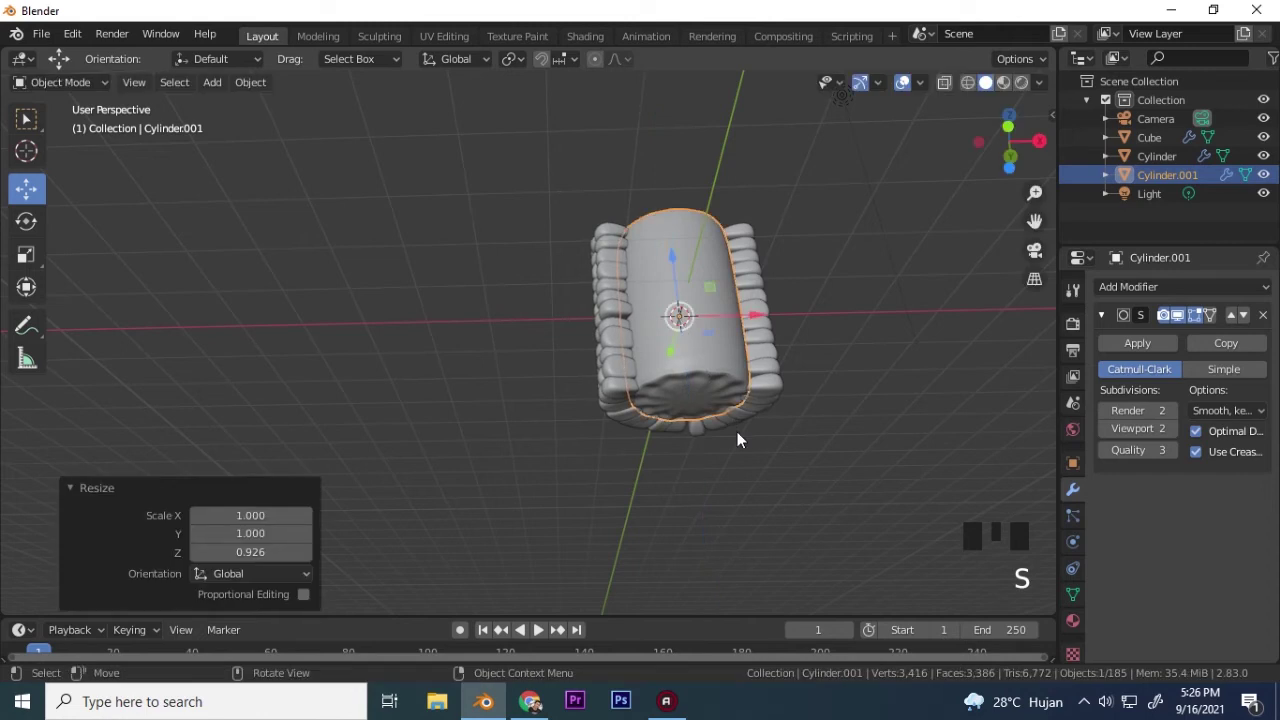
pyautogui.moveTo(697, 311); pyautogui.dragTo(696, 471)
pyautogui.press('s')
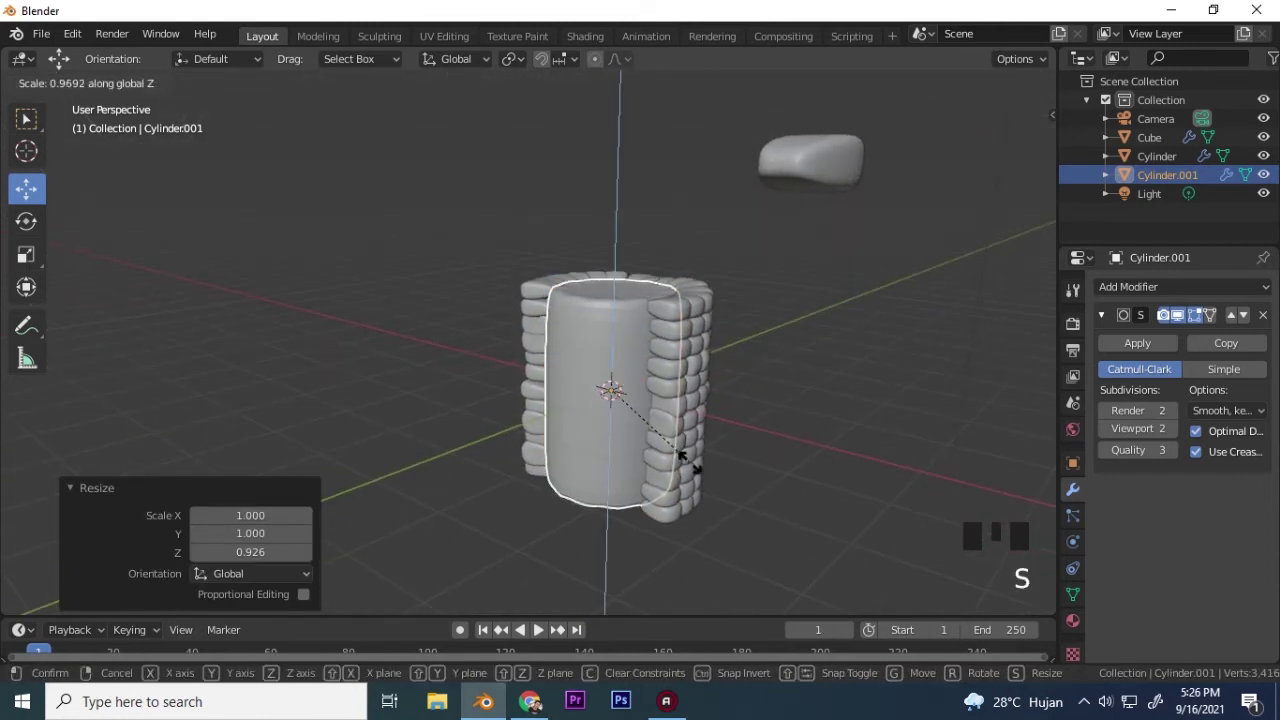
pyautogui.moveTo(691, 490); pyautogui.dragTo(728, 488)
pyautogui.press('s')
pyautogui.press('s')
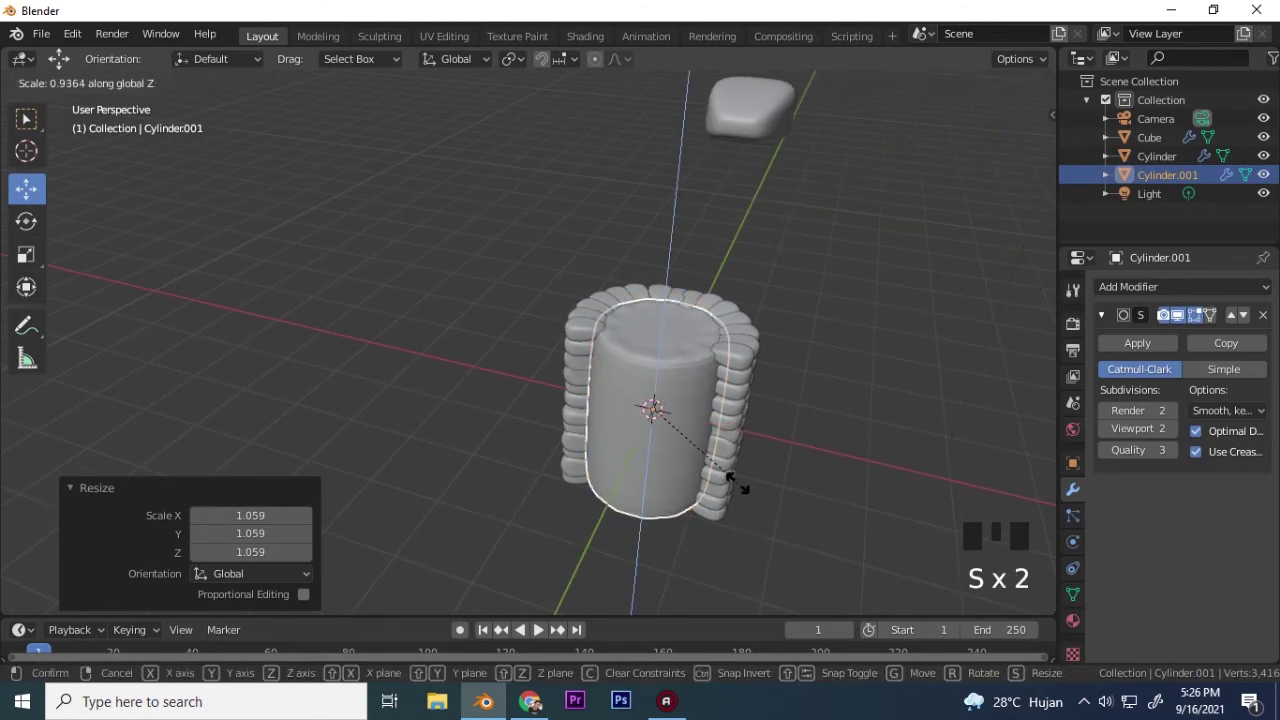
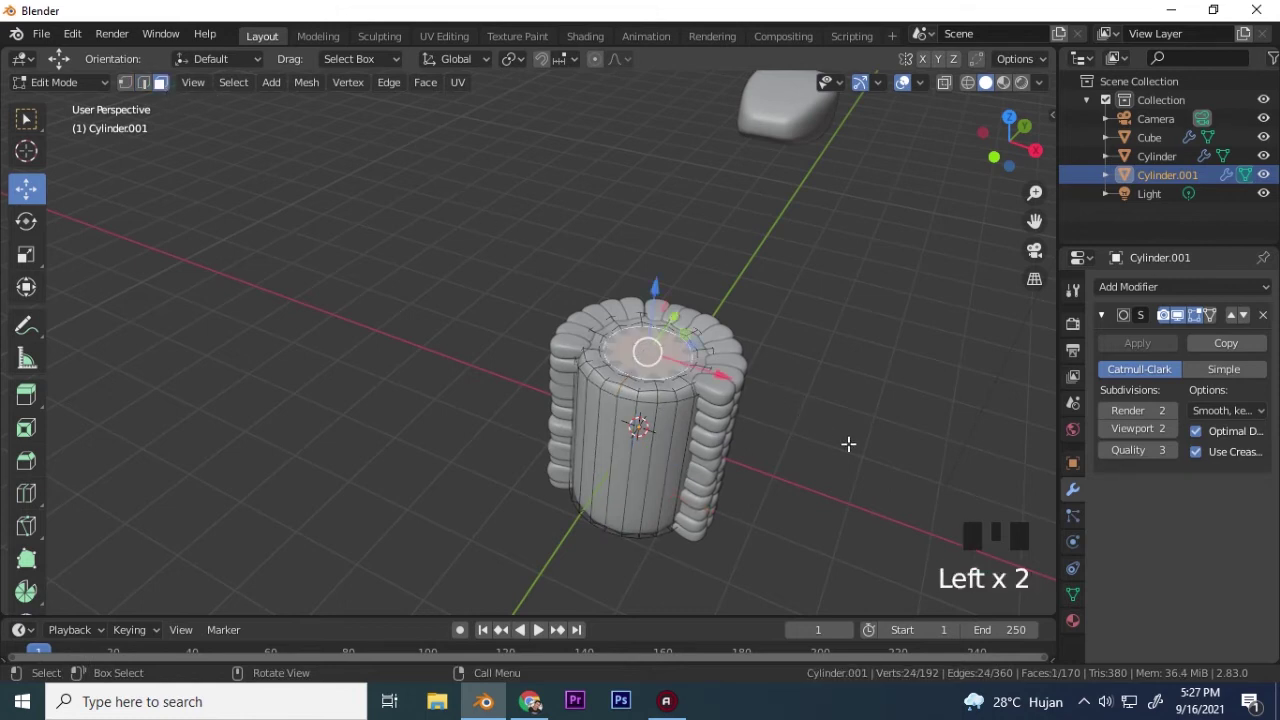
# Shrink the top cap face and merge its vertices at the centre into one point.
pyautogui.press('e')
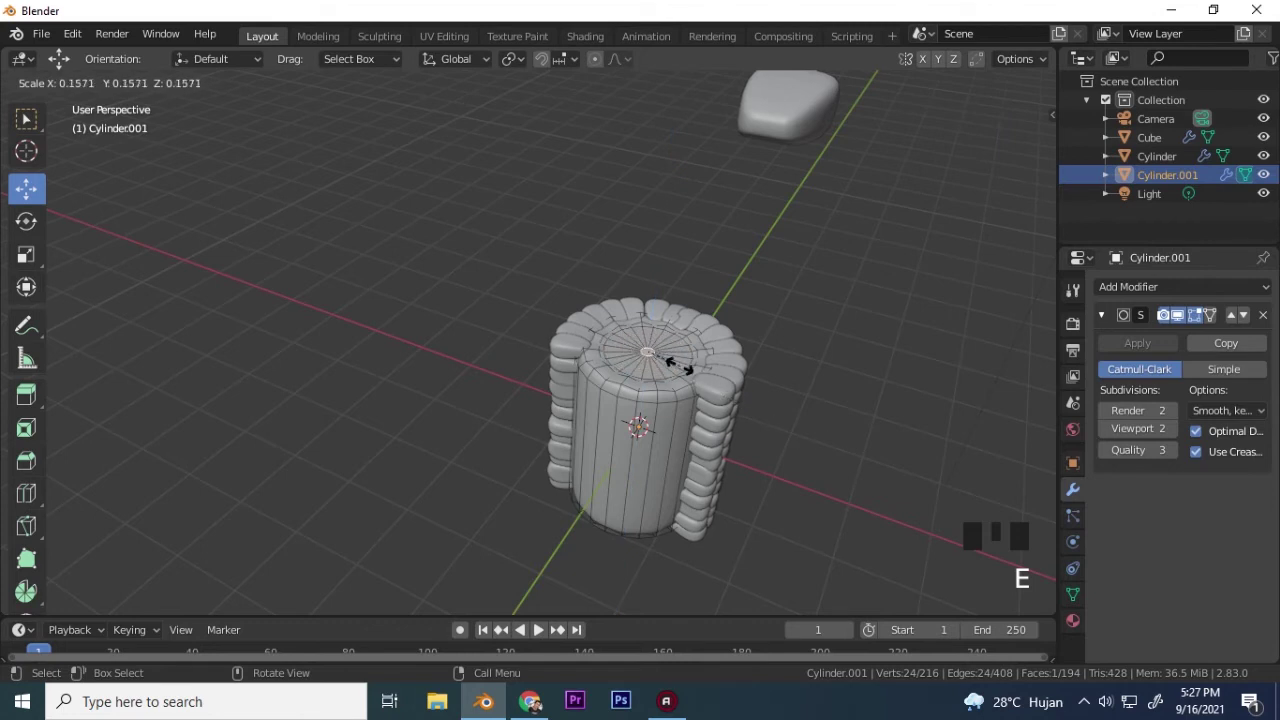
pyautogui.press('m')
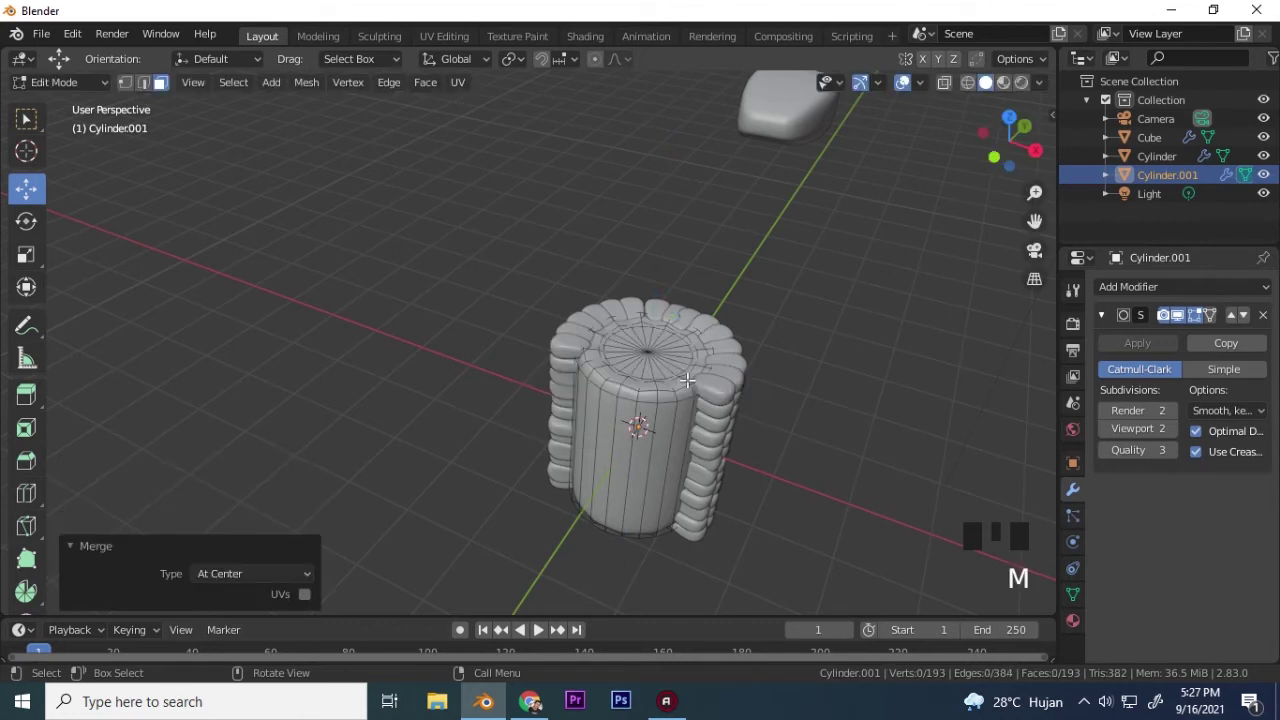
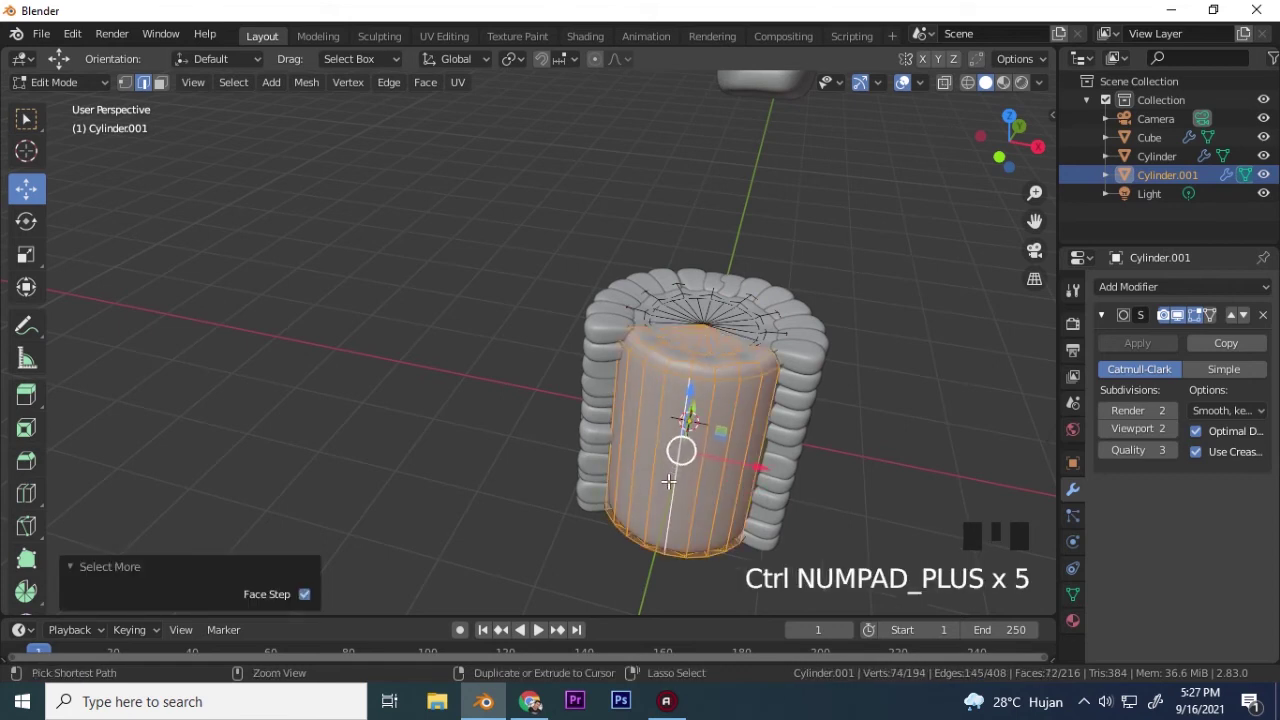
# Delete the gap-side faces of the core and bevel the cut edge, returning to Object Mode.
pyautogui.press('x')
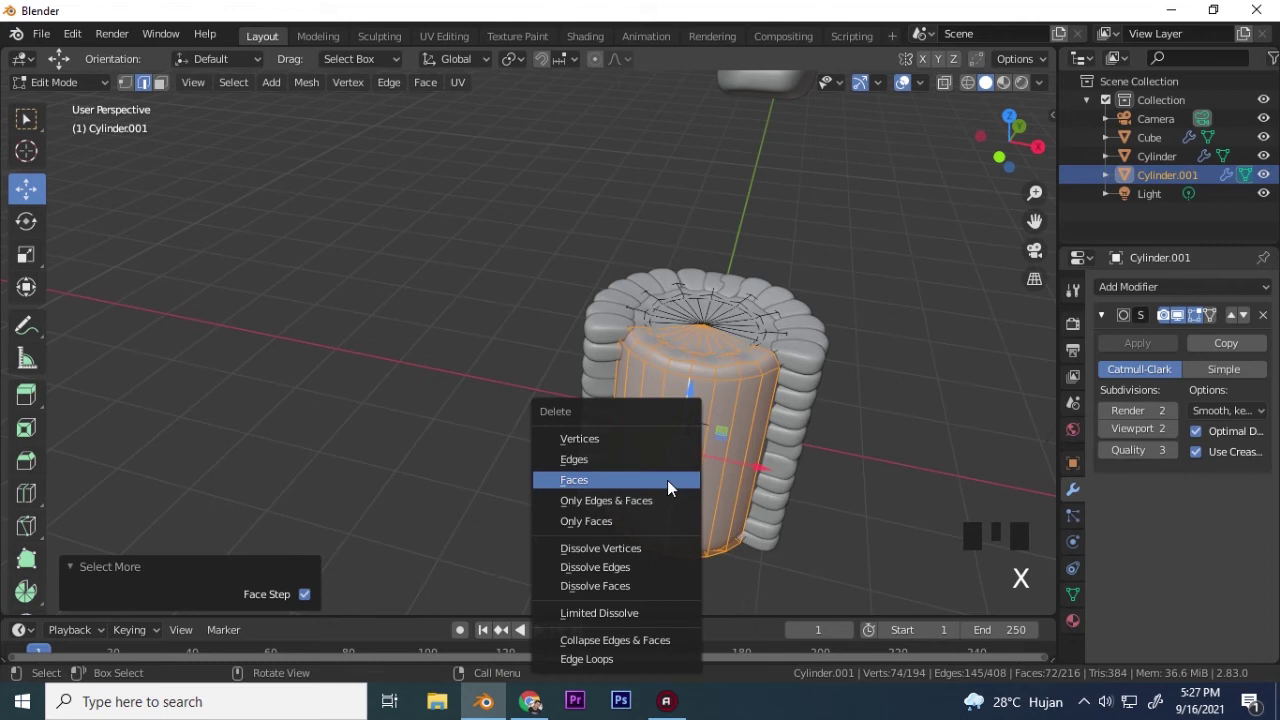
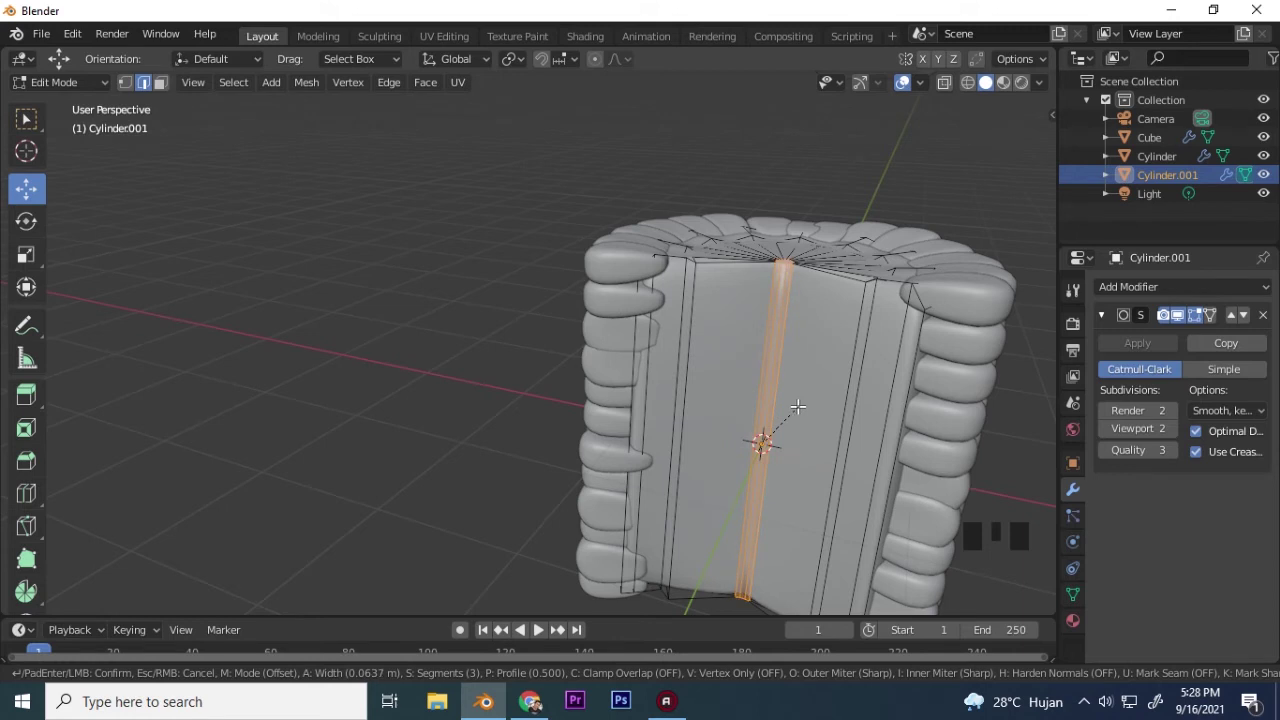
pyautogui.press('Tab')
pyautogui.moveTo(794, 443); pyautogui.dragTo(719, 438)
pyautogui.scroll(-3)
pyautogui.moveTo(689, 370); pyautogui.dragTo(1030, 261)
pyautogui.click(1030, 261)
pyautogui.click(520, 397)
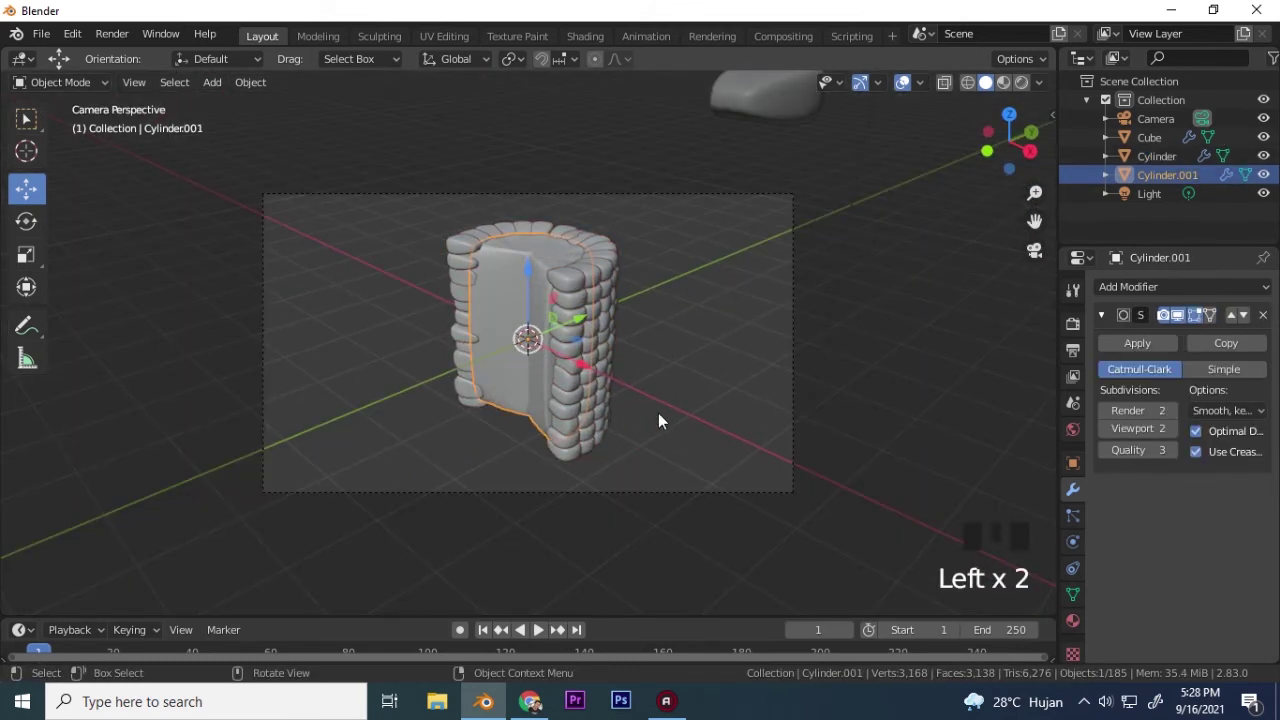
# Select the bead wall and core and parent them with Ctrl+P > Object.
pyautogui.press('g')
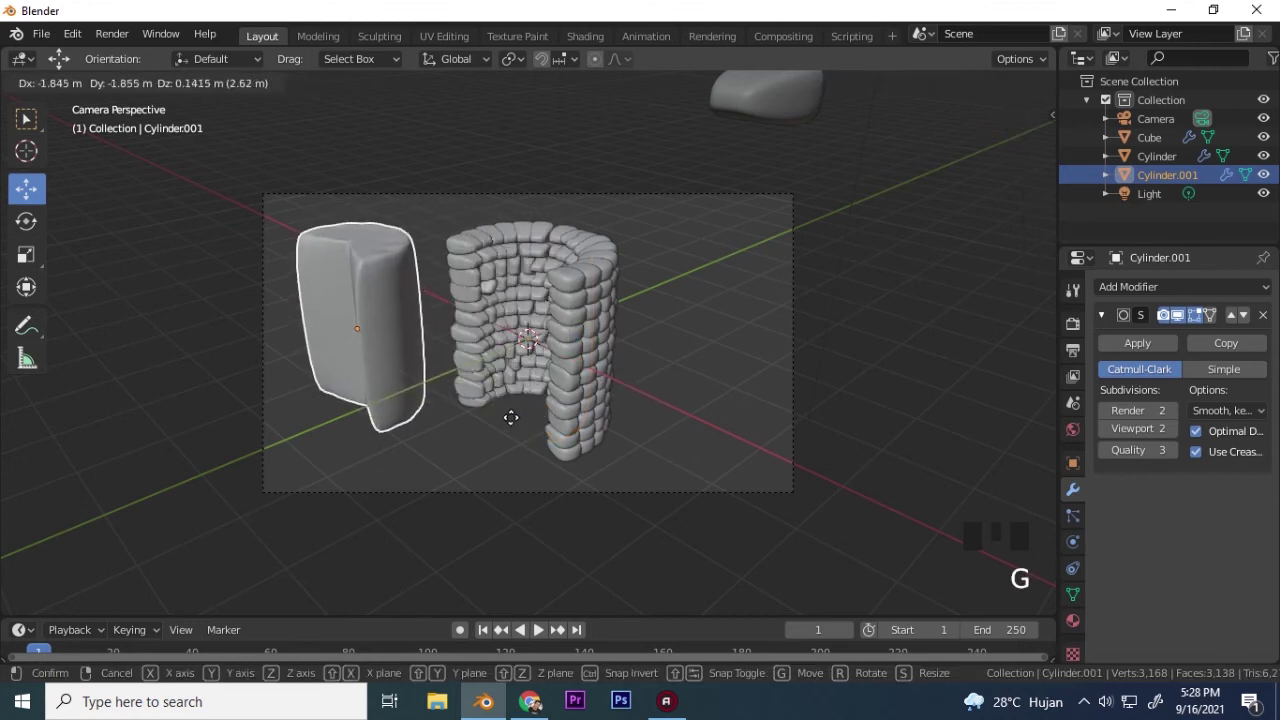
pyautogui.click(612, 438)
pyautogui.click(515, 395)
pyautogui.press('ctrl+p')
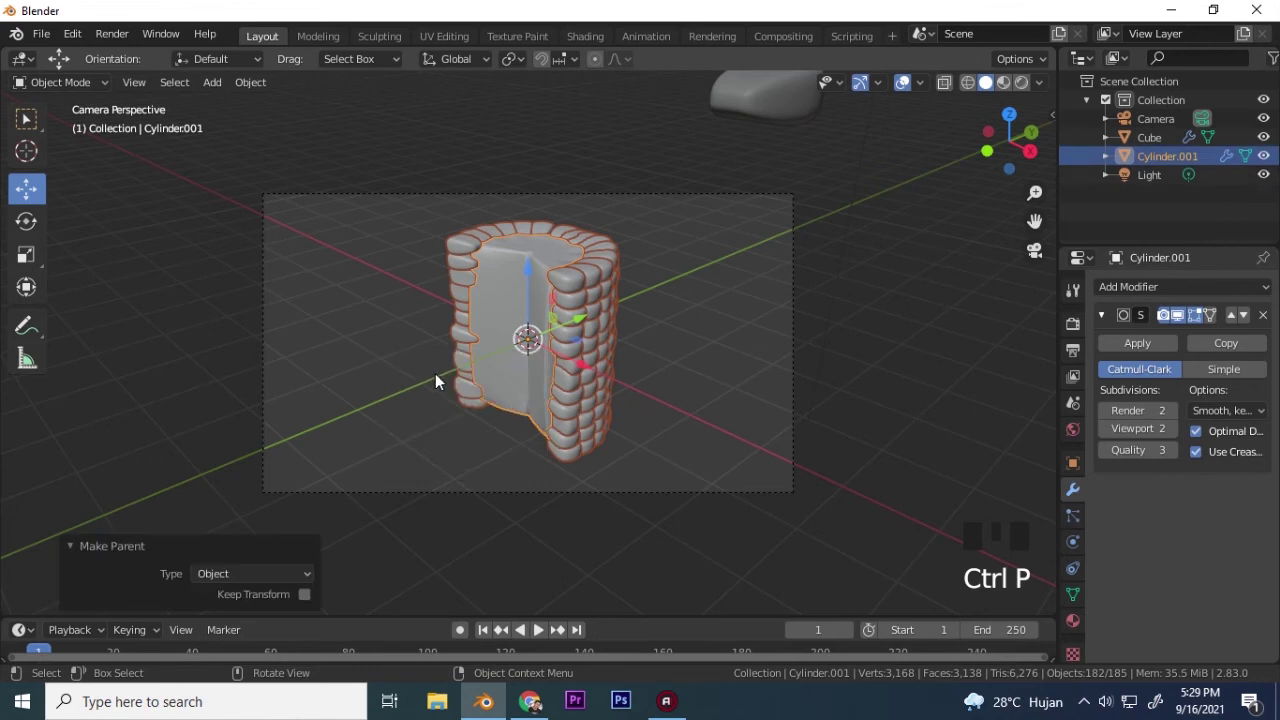
pyautogui.moveTo(258, 93); pyautogui.dragTo(299, 289)
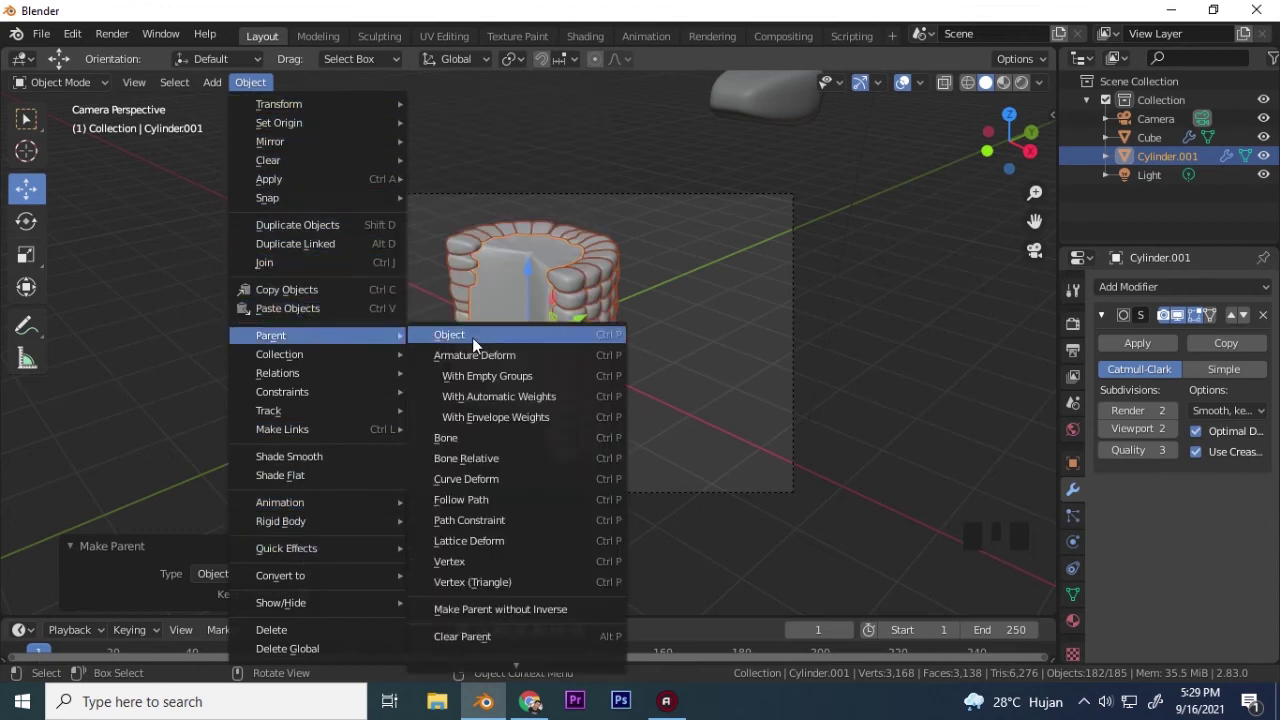
pyautogui.click(674, 331)
pyautogui.click(522, 397)
# Redo the selection so the bead wall is parented to the inner core.
pyautogui.press('g')
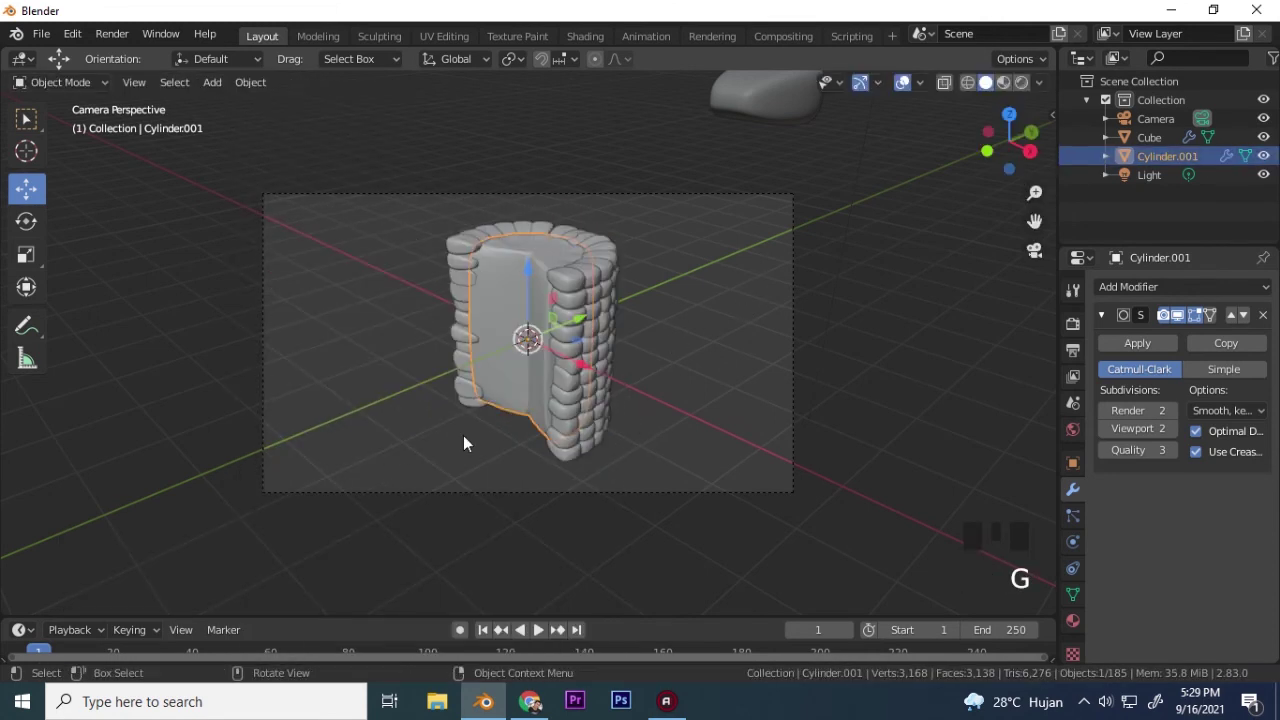
pyautogui.click(593, 433)
pyautogui.press('g')
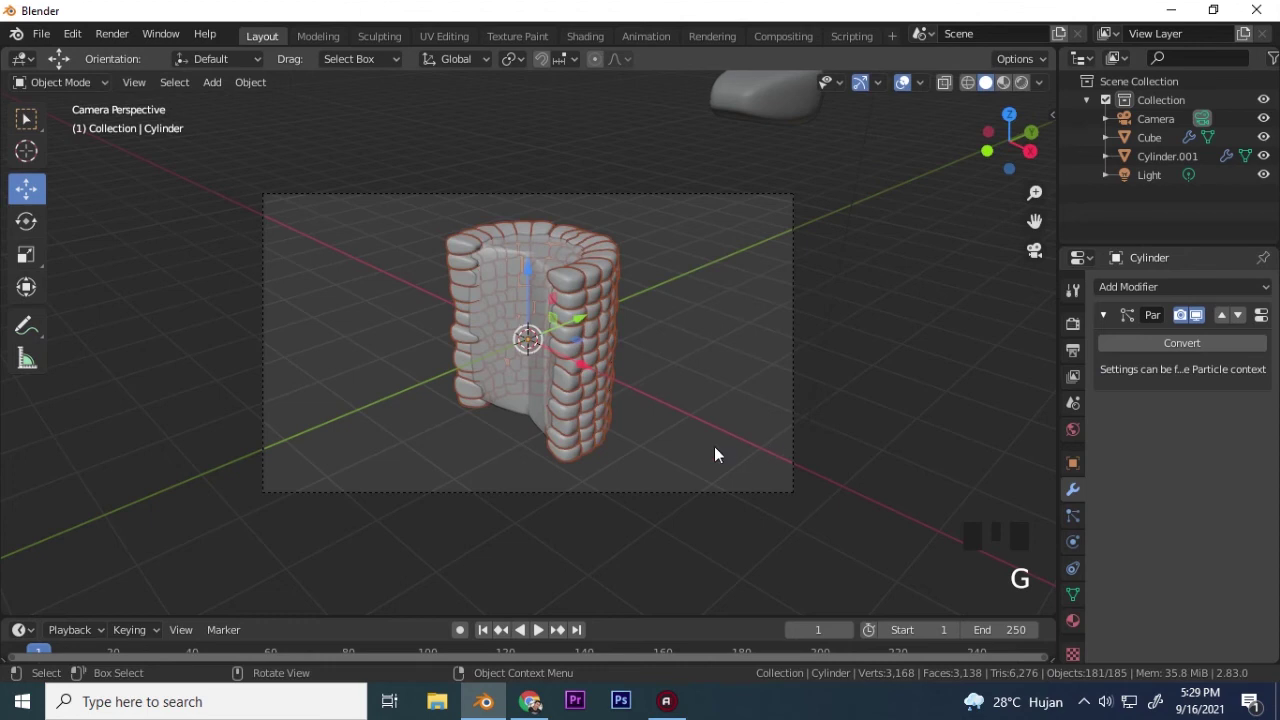
pyautogui.click(535, 404)
pyautogui.press('g')
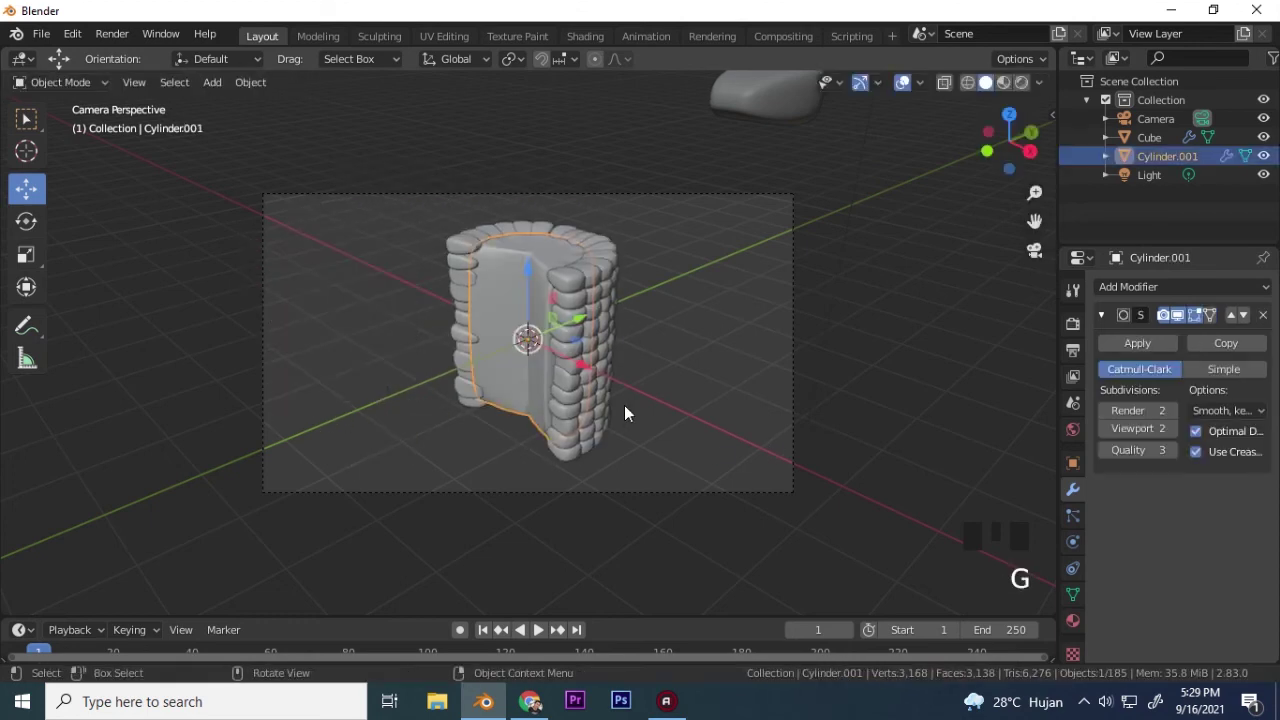